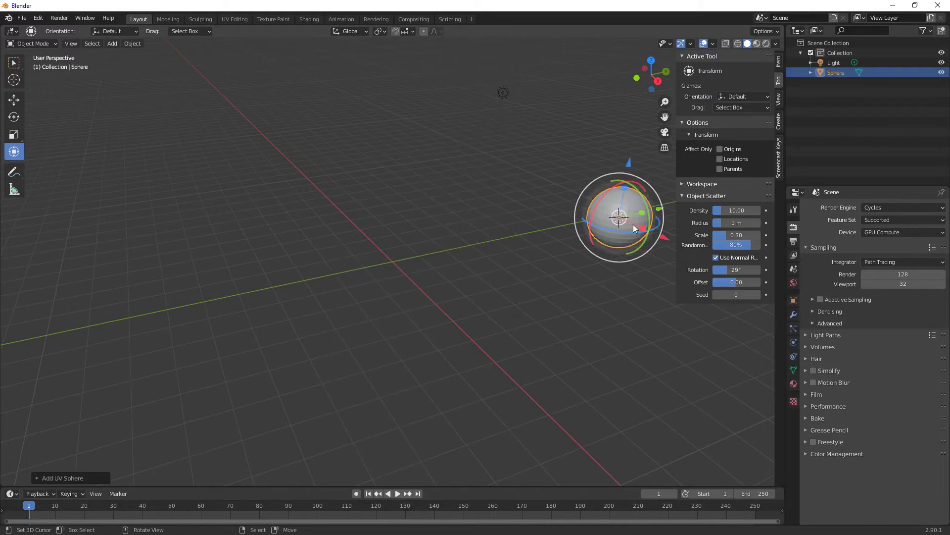
Place the UV sphere at the world origin, show mesh statistics and view it from the side.
left_click(663, 206)
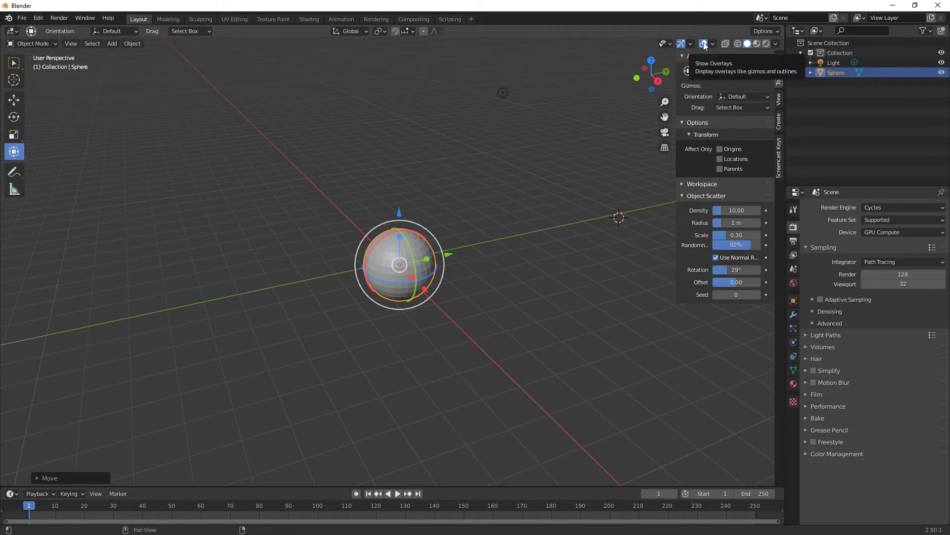
left_click(718, 45)
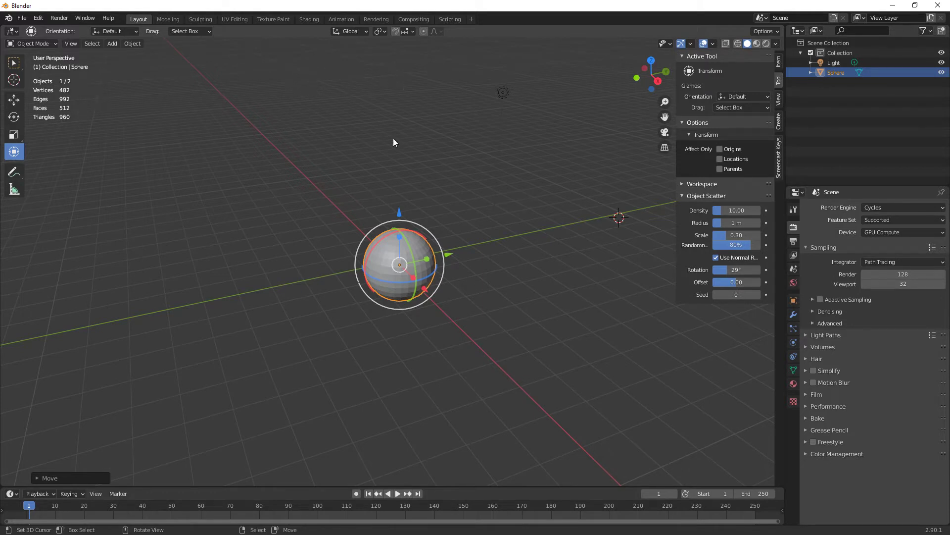
middle_click(503, 303)
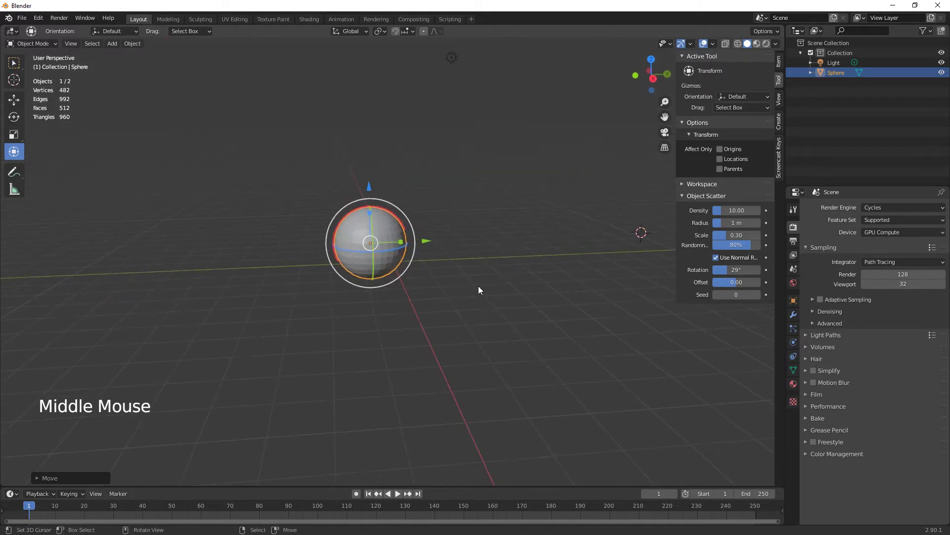
left_click(431, 237)
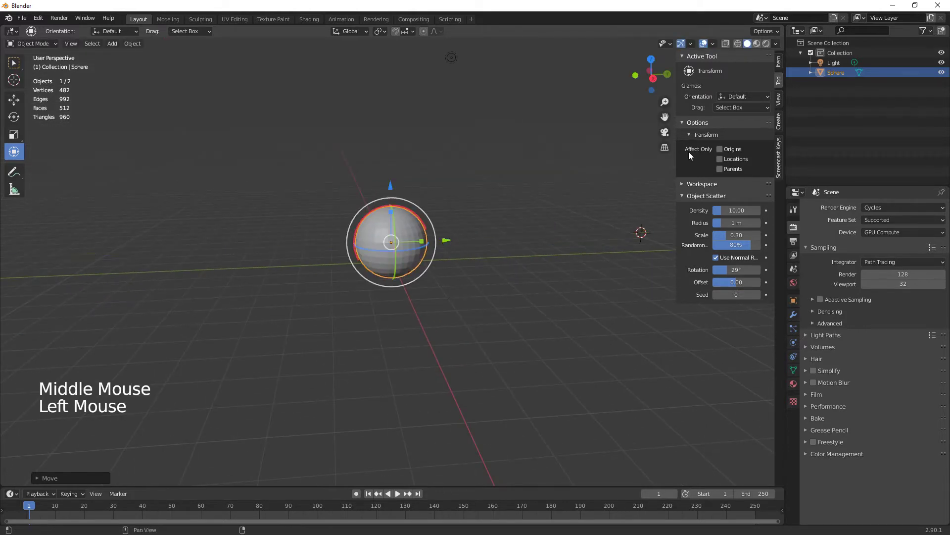
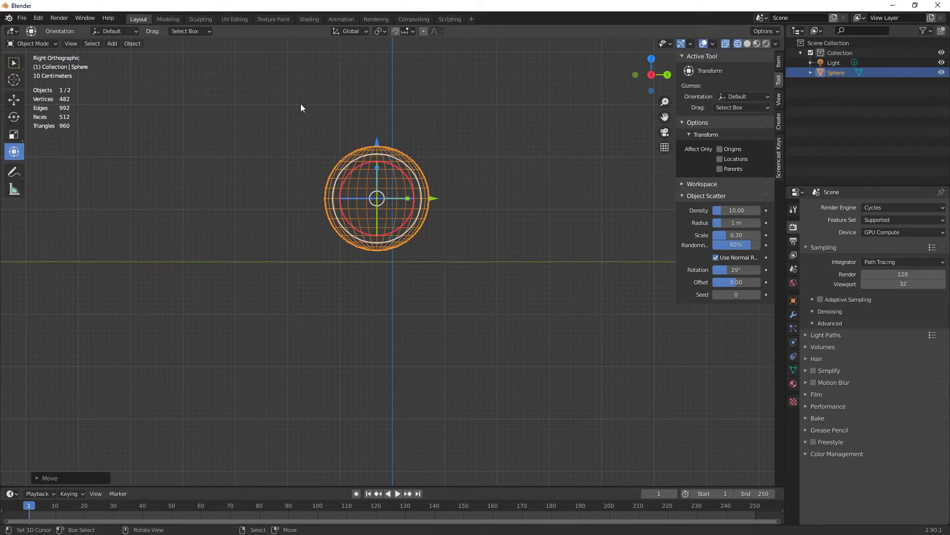
In Edit Mode box-select the sphere's upper vertices down past the middle and bring up Delete.
key("Tab")
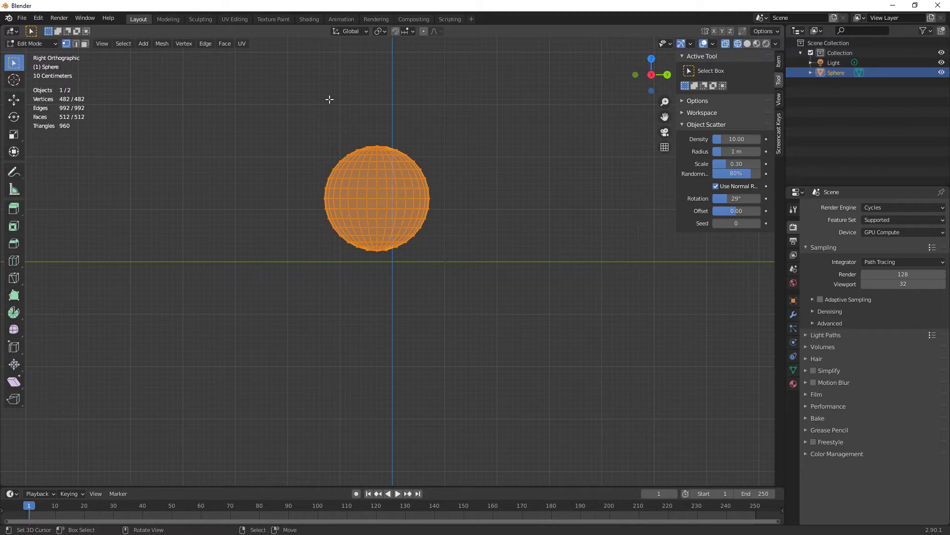
key("b")
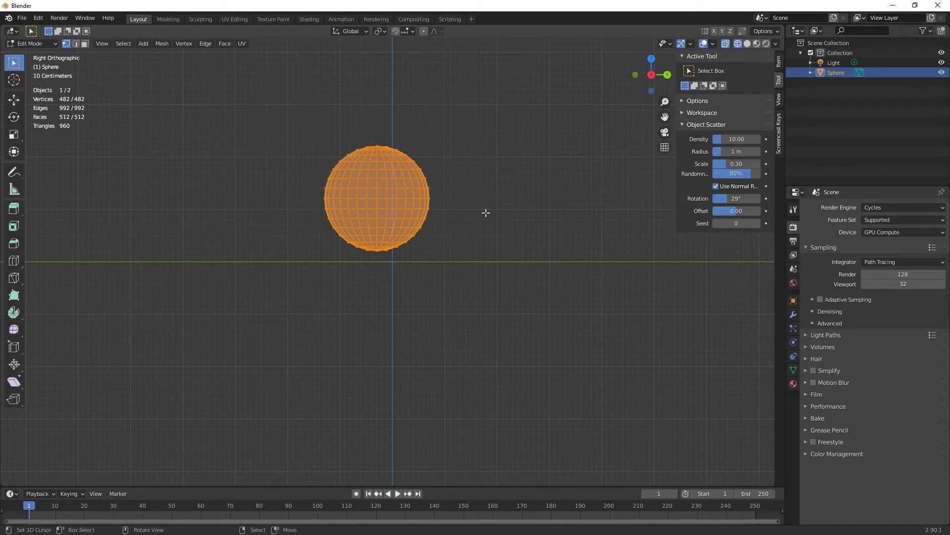
key("alt+a")
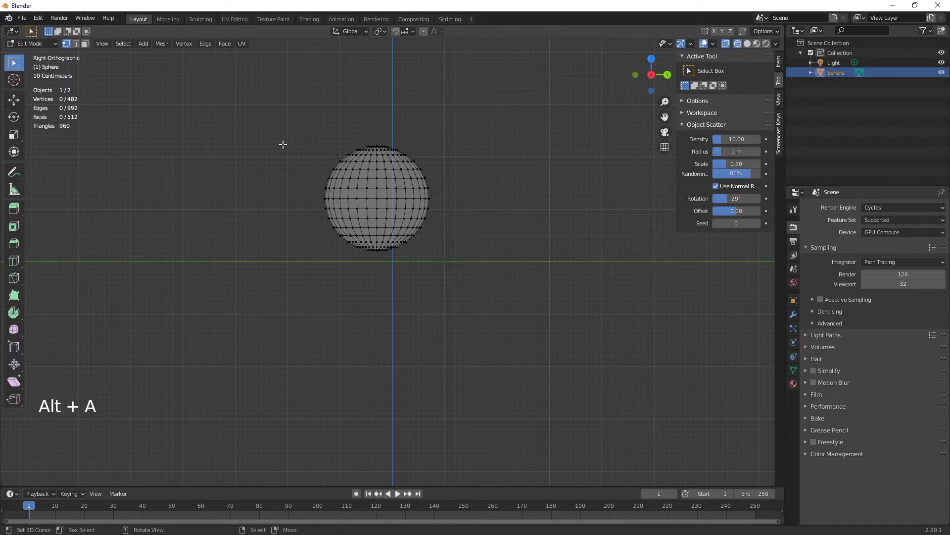
key("b")
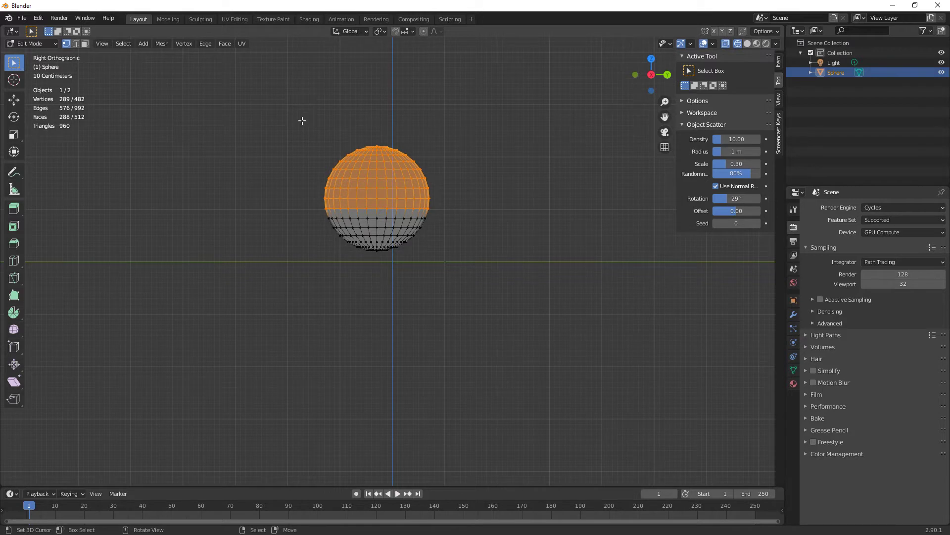
key("b")
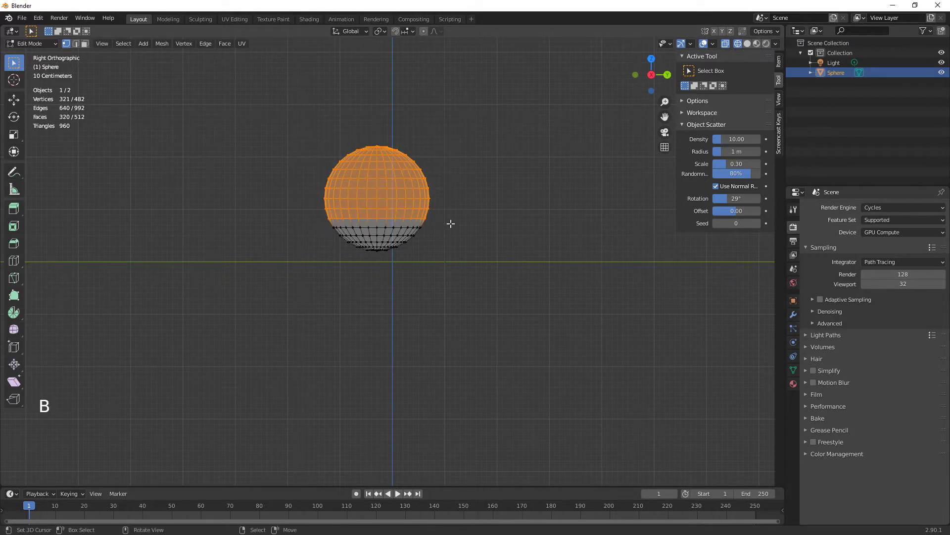
key("Delete")
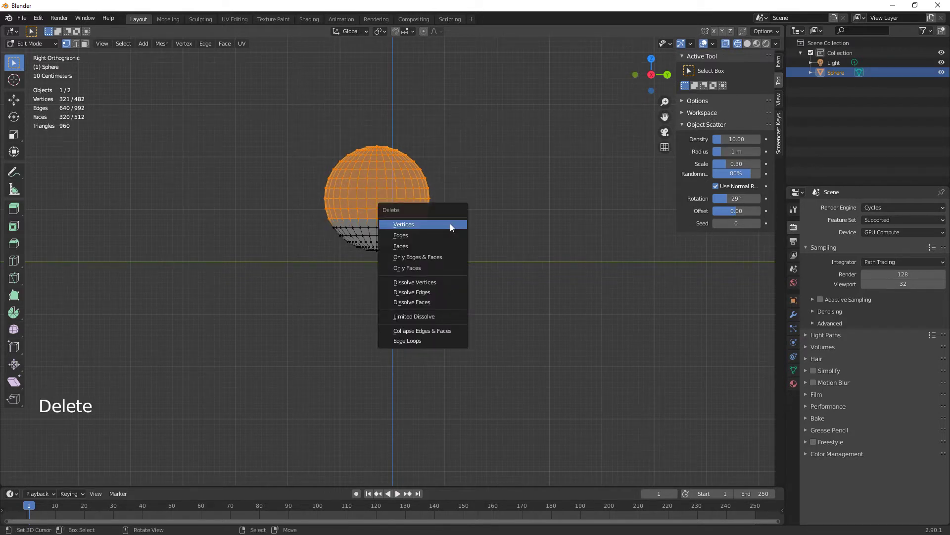
Delete the top vertices, select the whole remaining bowl and turn X-Ray off.
middle_click(469, 241)
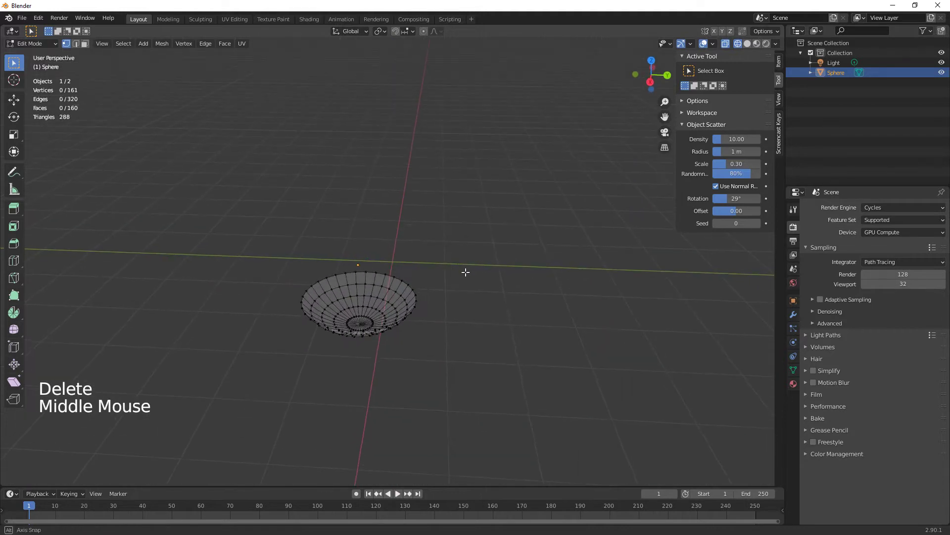
middle_click(445, 299)
key("KP_Decimal")
middle_click(461, 281)
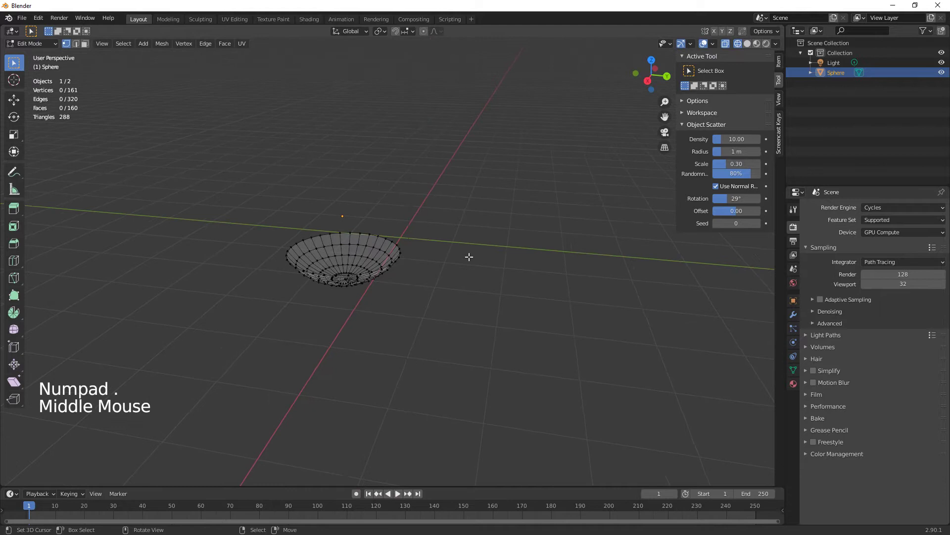
key("a")
middle_click(420, 287)
left_click(754, 47)
Extrude the bowl's faces into a thick shell and return to Object Mode.
middle_click(552, 284)
middle_click(466, 323)
scroll("up", 3)
middle_click(514, 340)
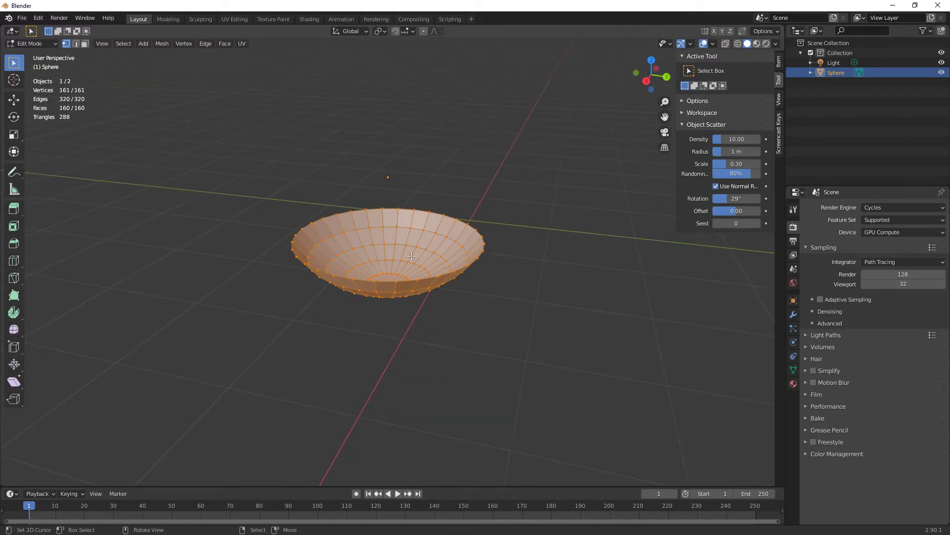
key("e")
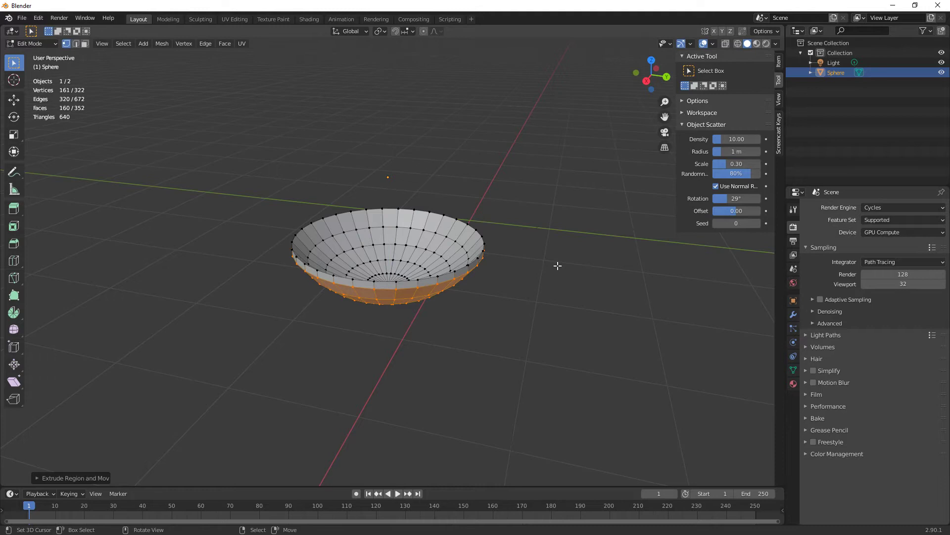
key("Tab")
Scale the bowl down along Z, then up uniformly into a wide, shallow dish.
middle_click(536, 333)
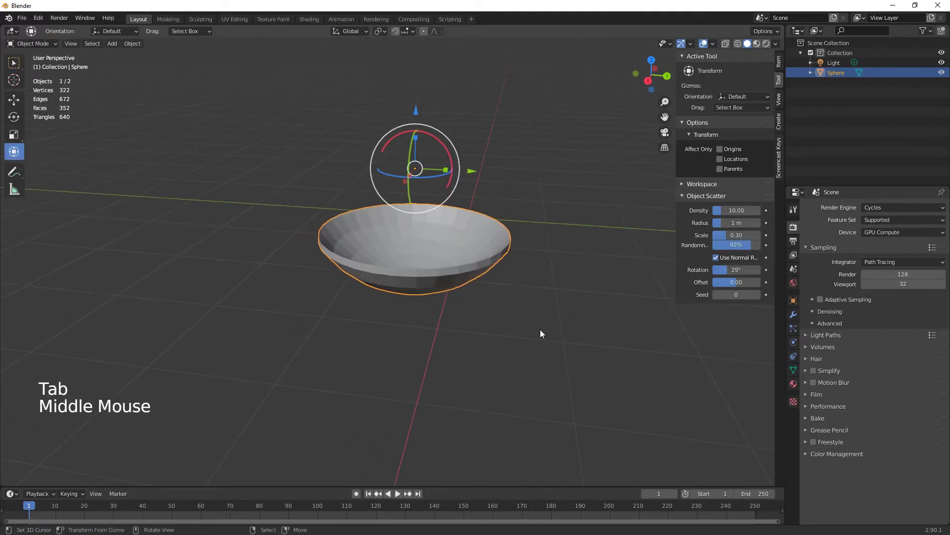
key("s")
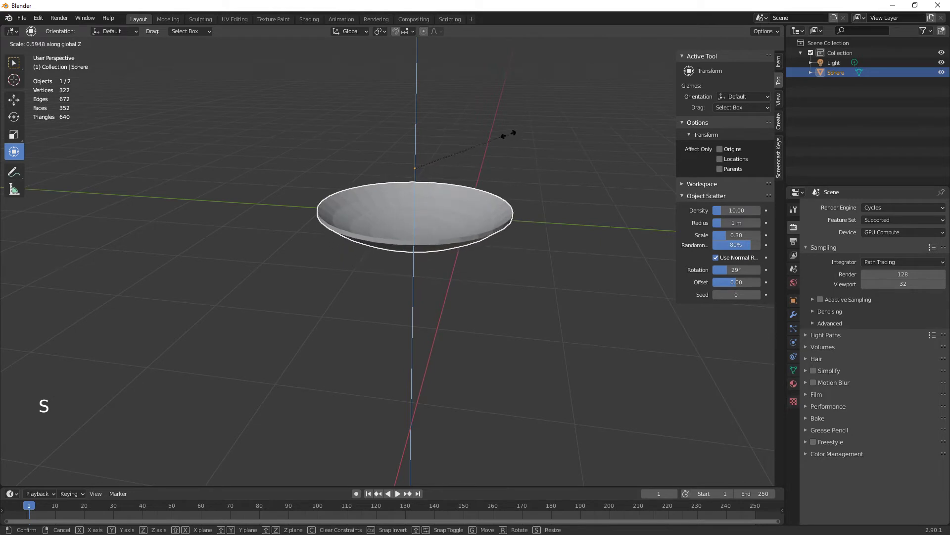
middle_click(568, 389)
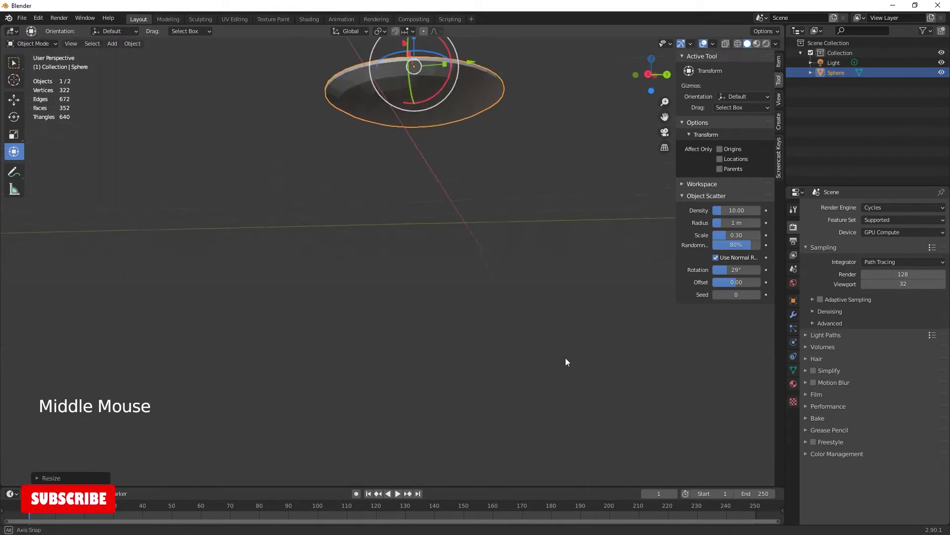
key("KP_Decimal")
middle_click(554, 400)
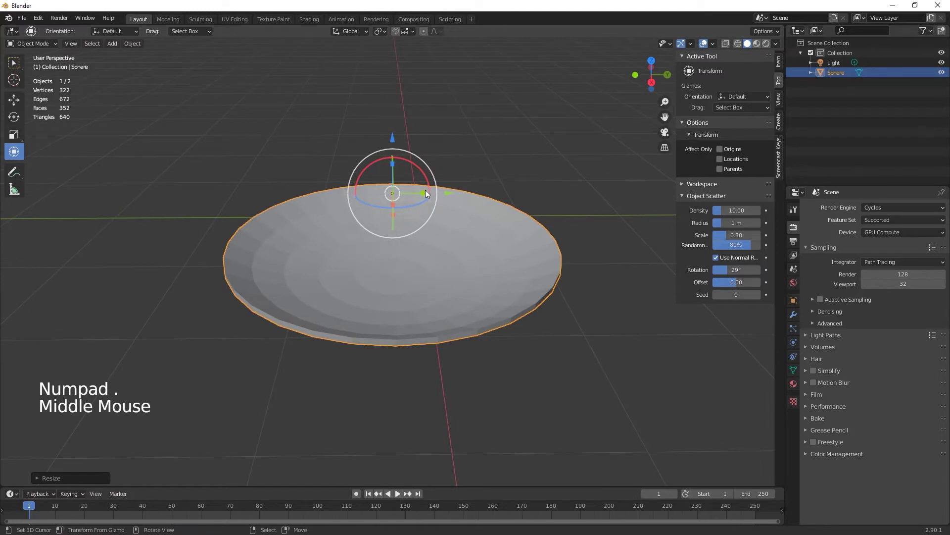
left_click(428, 193)
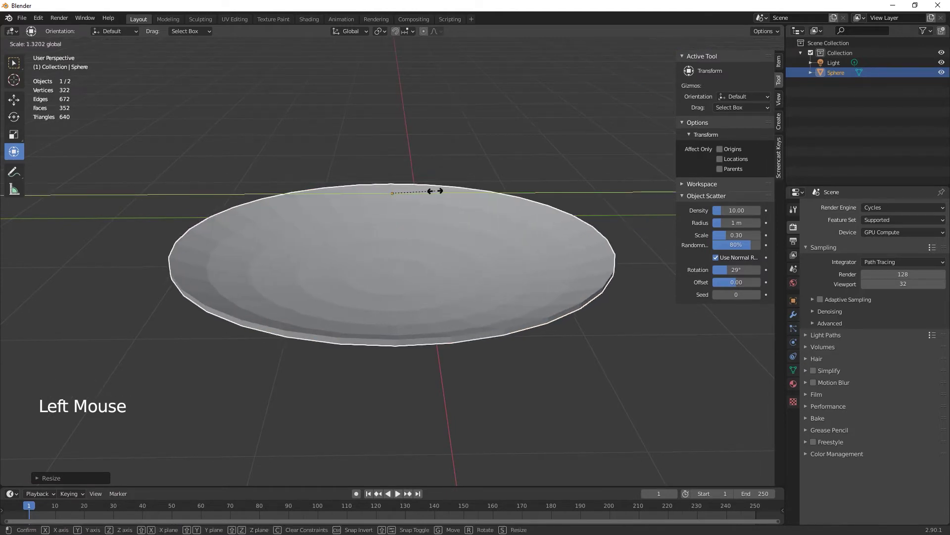
middle_click(481, 305)
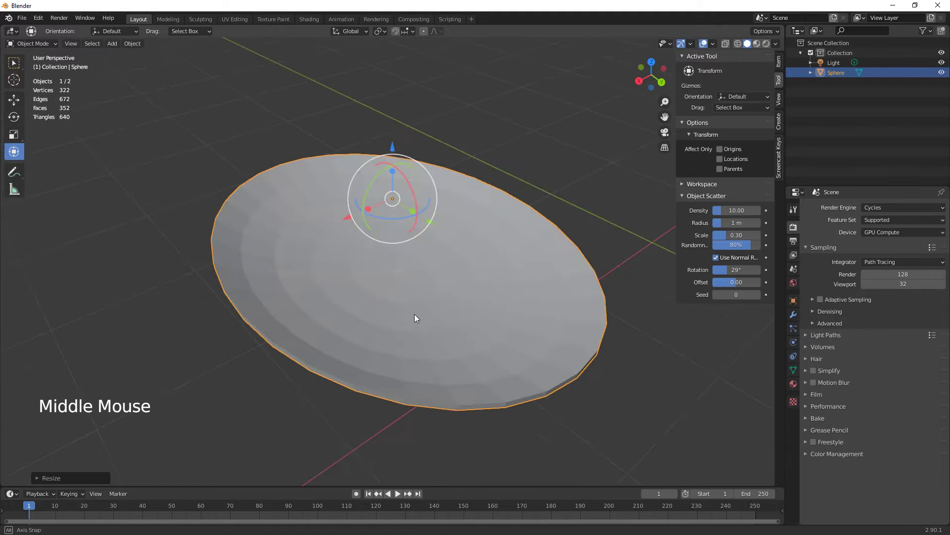
middle_click(485, 366)
scroll("down", 3)
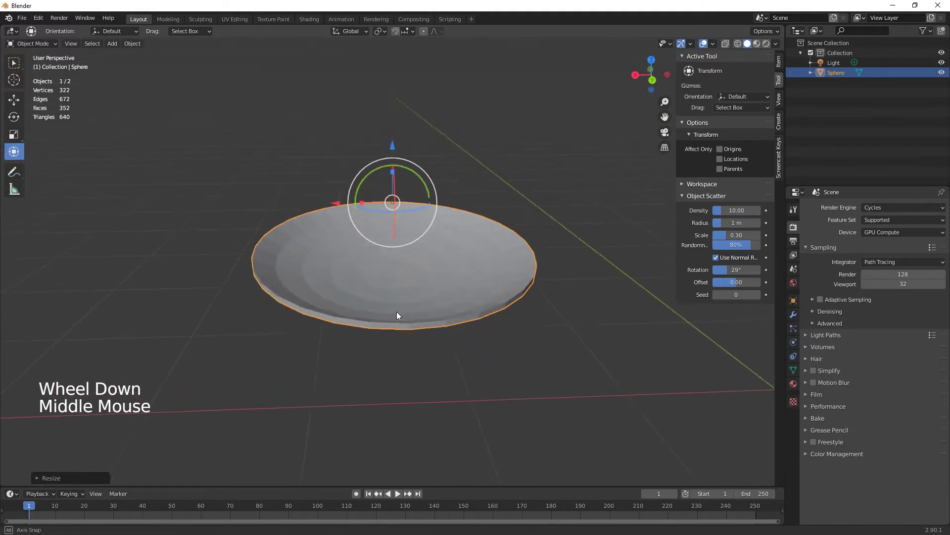
Select a few rim faces and extrude them outward into a short flat tab.
key("Tab")
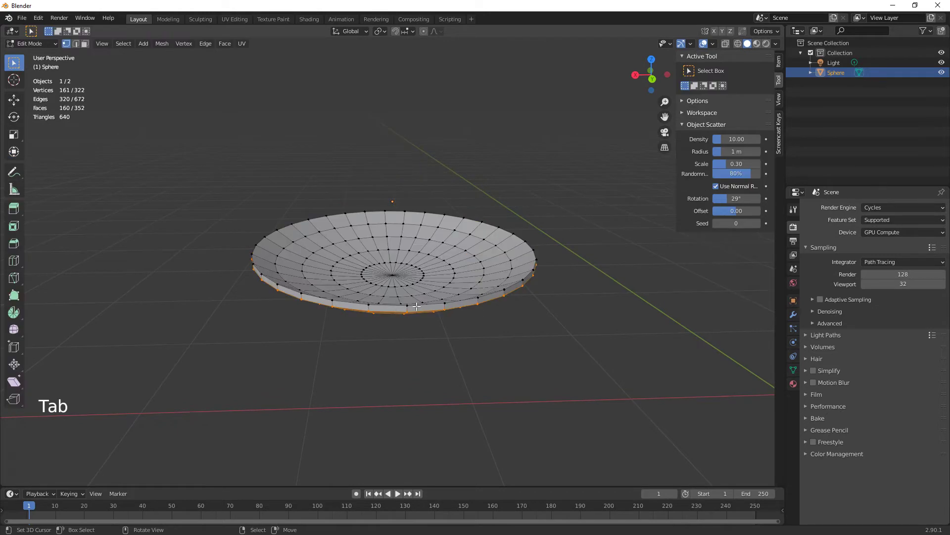
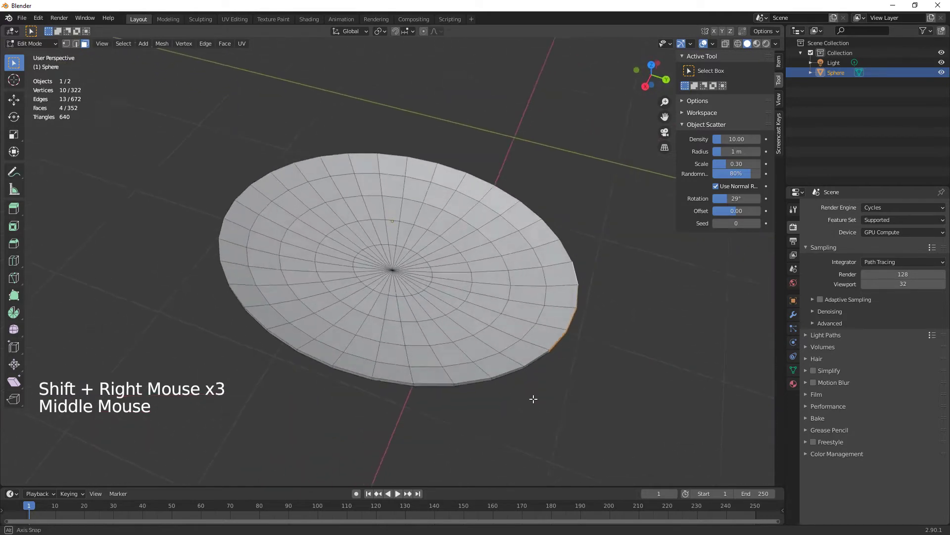
right_click(496, 334)
right_click(340, 349)
middle_click(391, 403)
scroll("down", 3)
middle_click(551, 400)
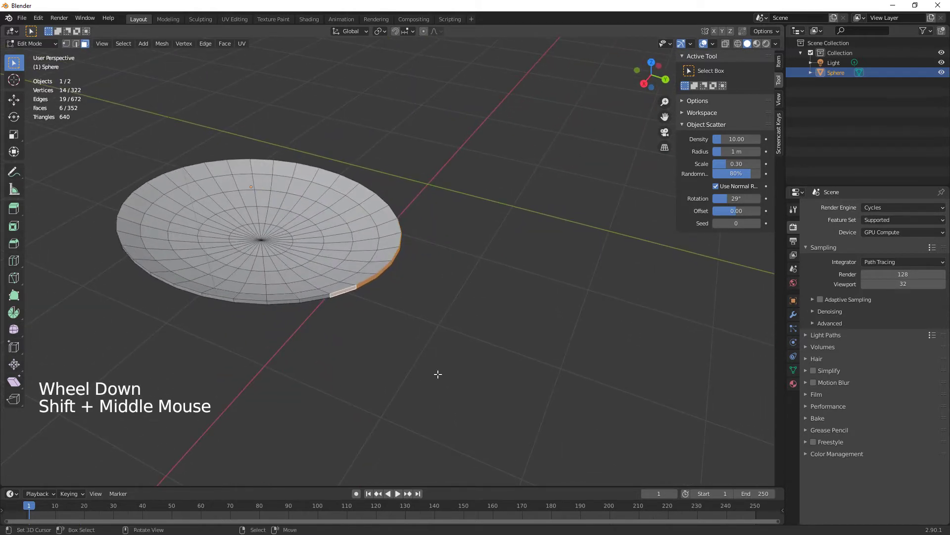
left_click(16, 154)
key("e")
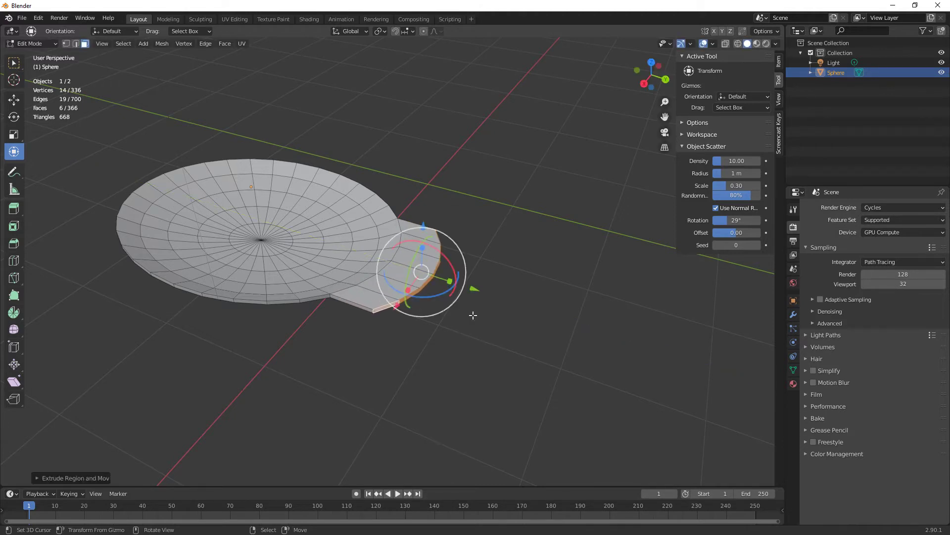
In vertex select, circle-select the vertices at the tab's far end.
right_click(532, 327)
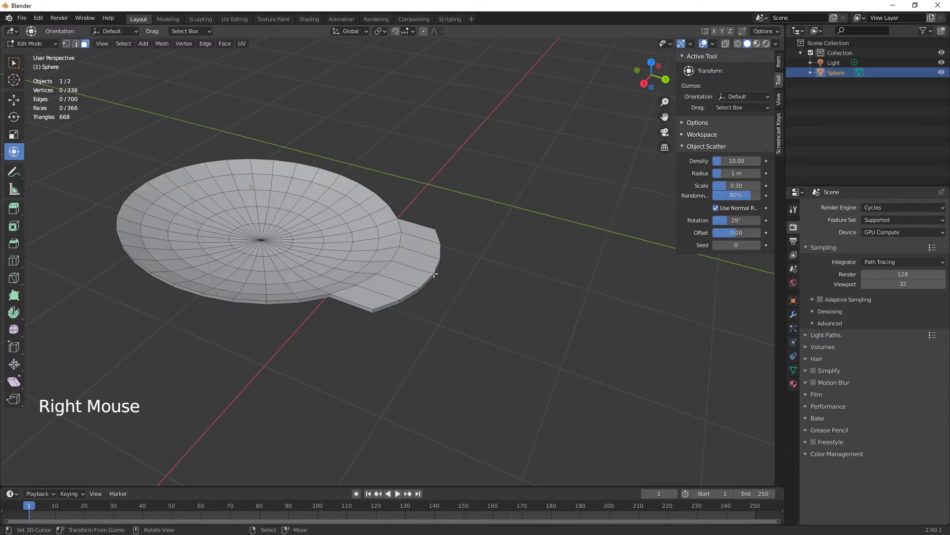
left_click(430, 272)
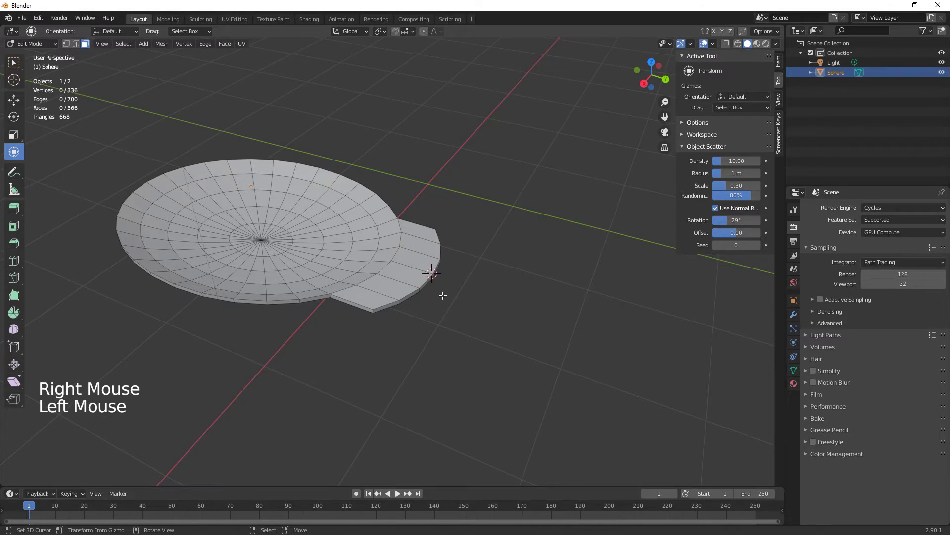
middle_click(507, 335)
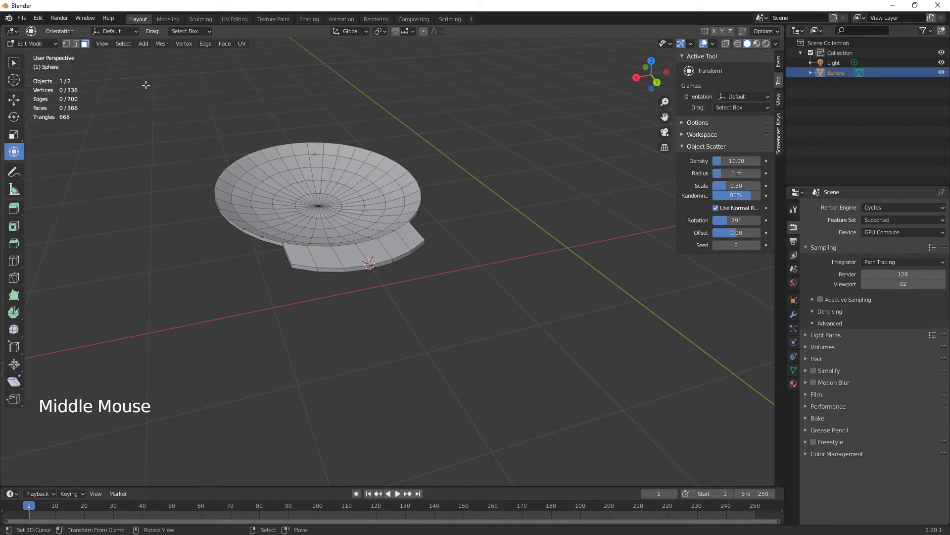
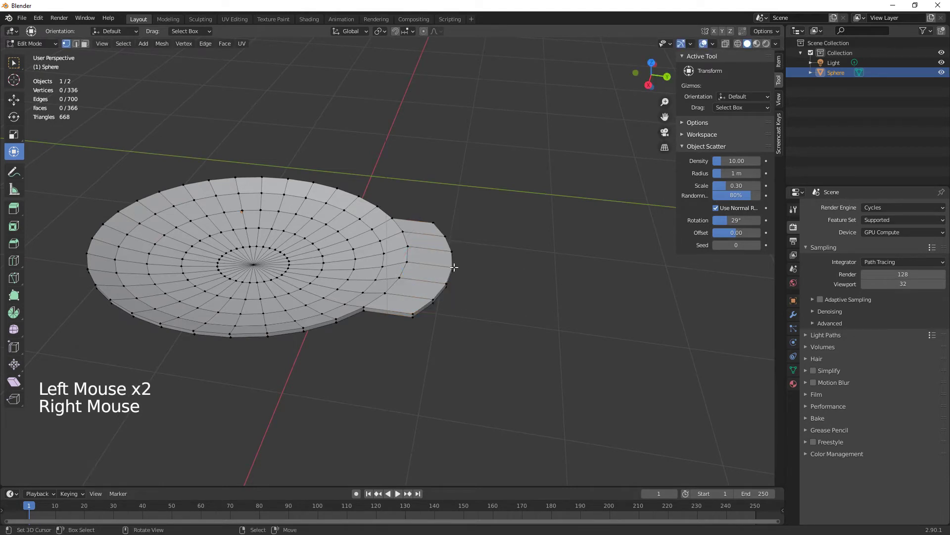
left_click(450, 265)
middle_click(516, 318)
middle_click(477, 315)
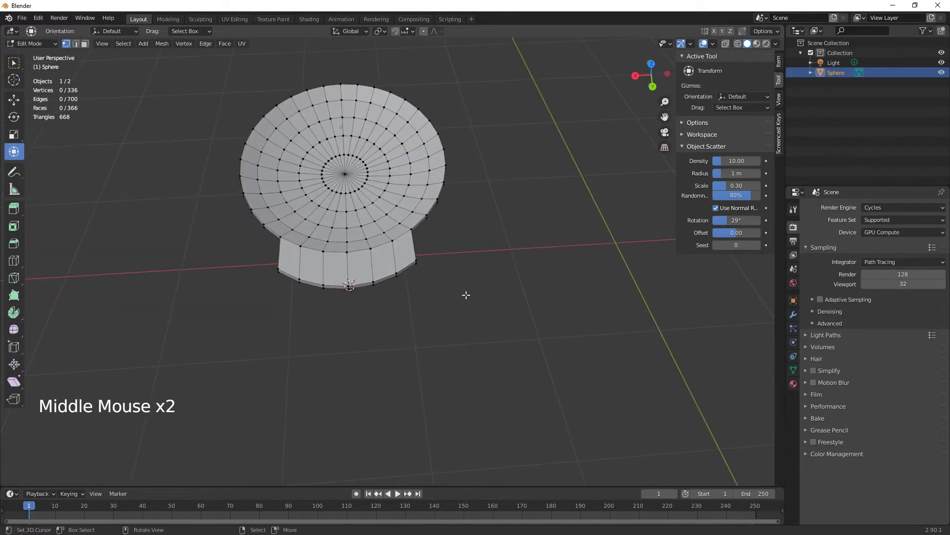
key("c")
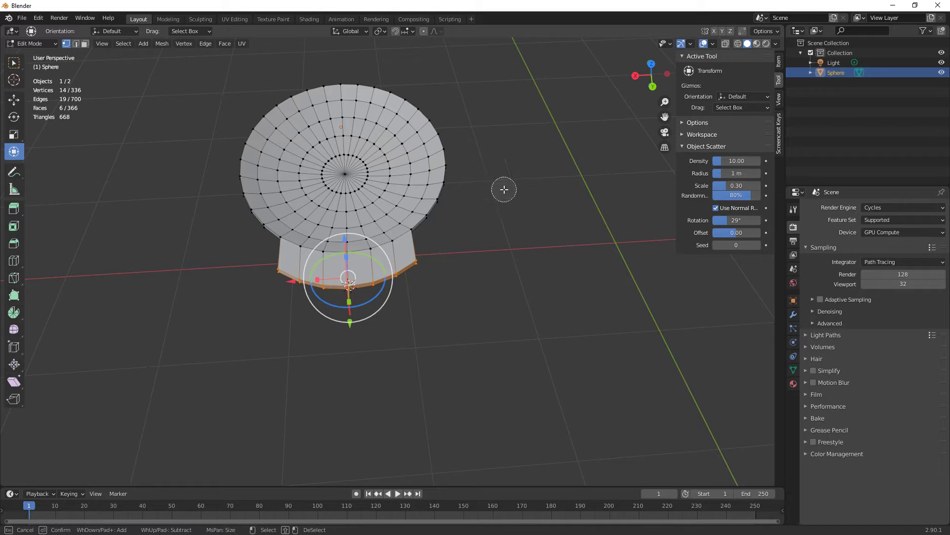
Set the pivot point and scale the tab end narrower into a neck.
left_click(383, 34)
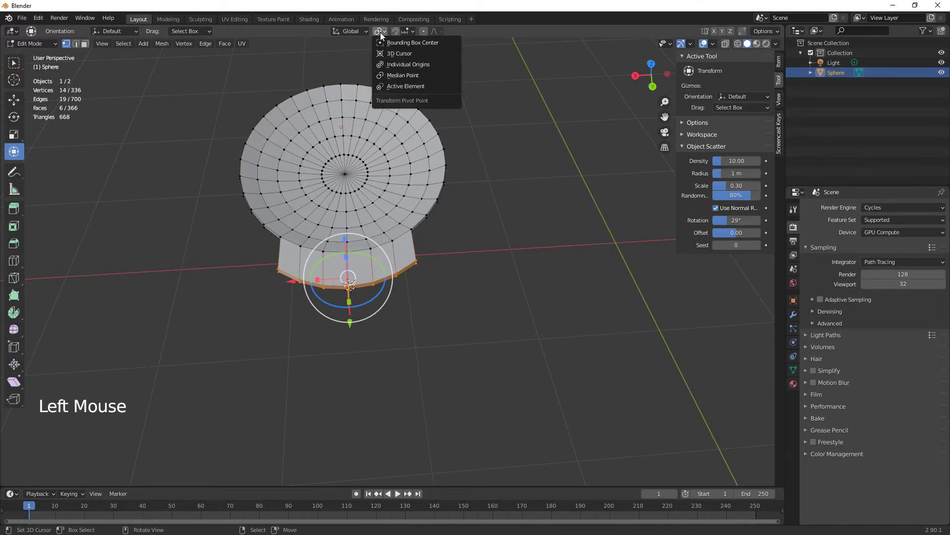
middle_click(455, 328)
key("s")
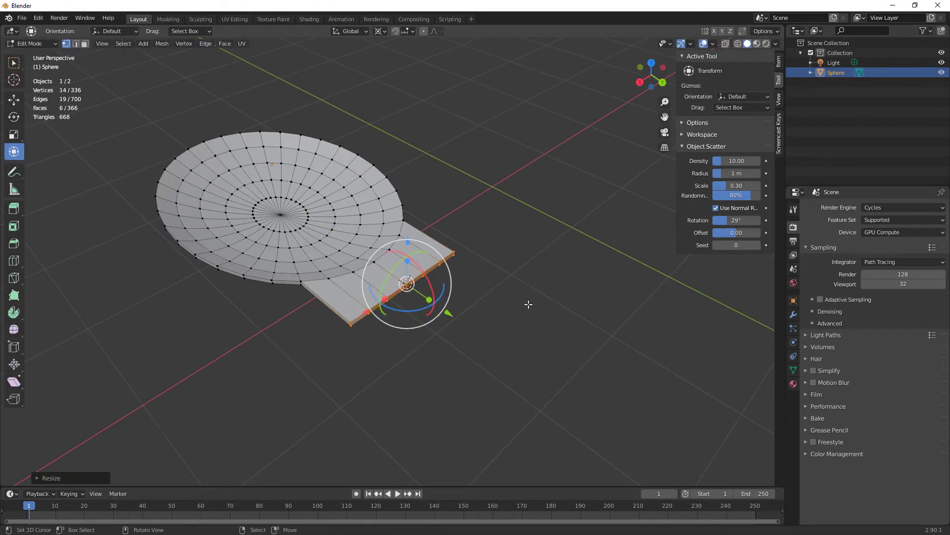
middle_click(523, 308)
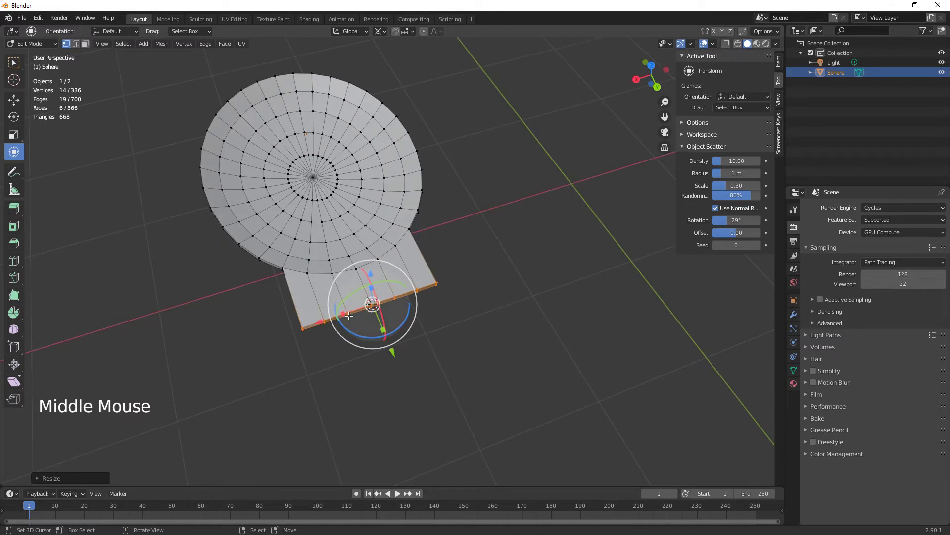
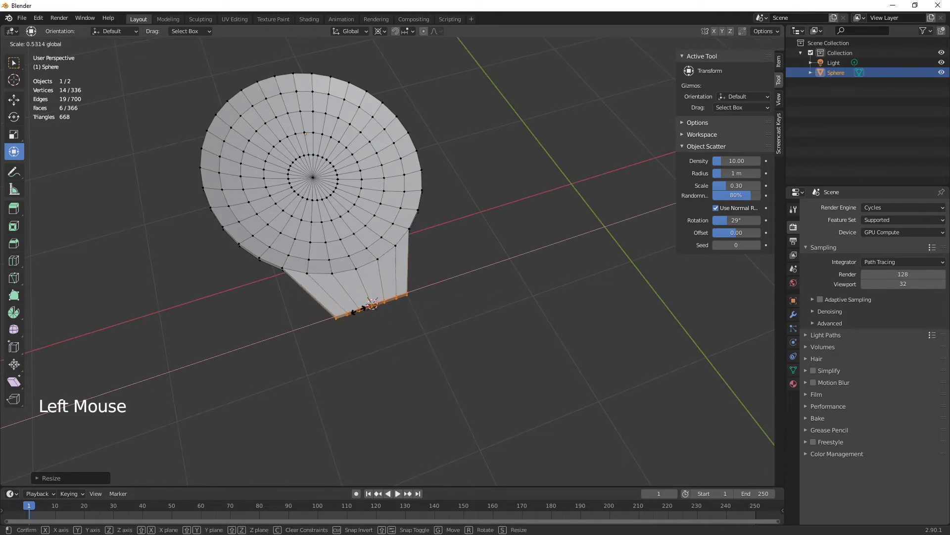
Raise and reposition the neck's end edge above the bowl with the move gizmo.
middle_click(433, 371)
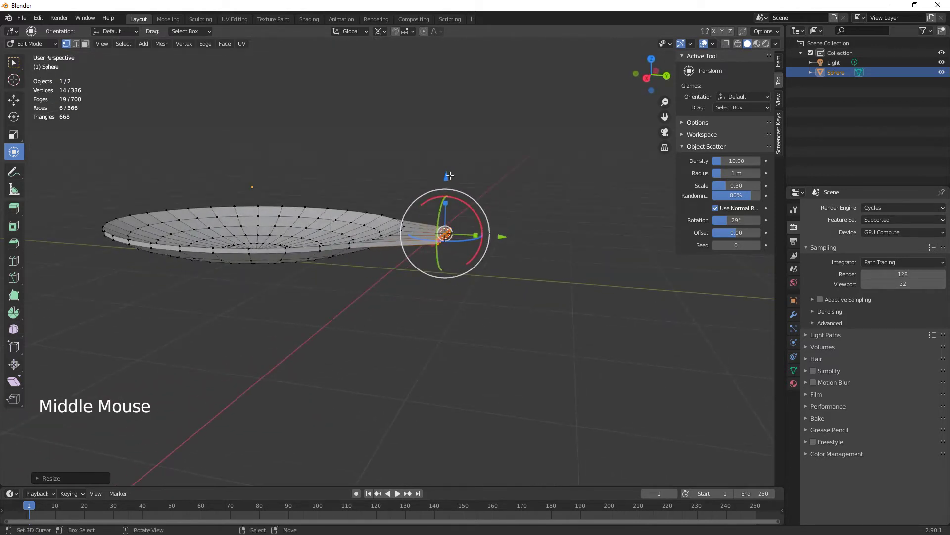
left_click(450, 174)
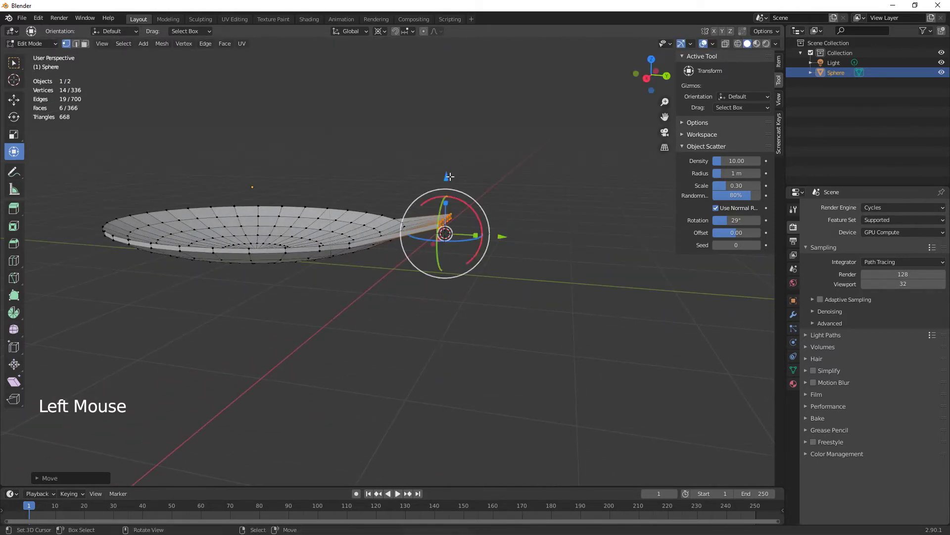
left_click(504, 232)
middle_click(507, 316)
middle_click(556, 331)
middle_click(533, 309)
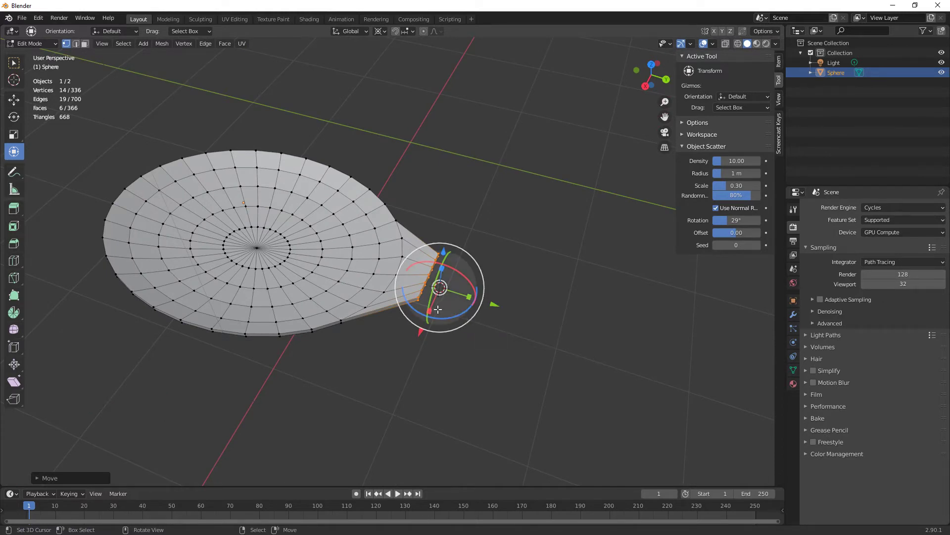
left_click(431, 307)
middle_click(556, 361)
key("3")
middle_click(513, 353)
middle_click(551, 351)
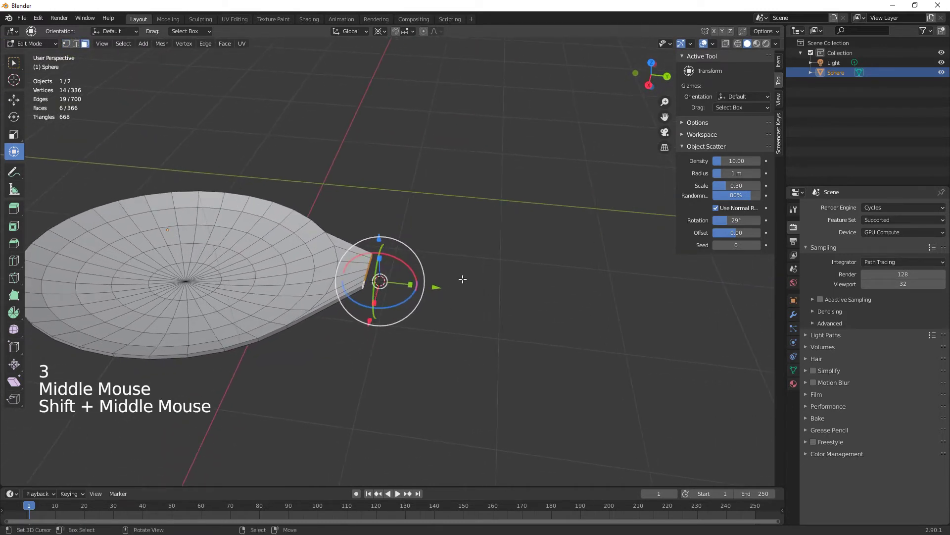
Extrude two handle sections from the neck end and lift them upward.
key("e")
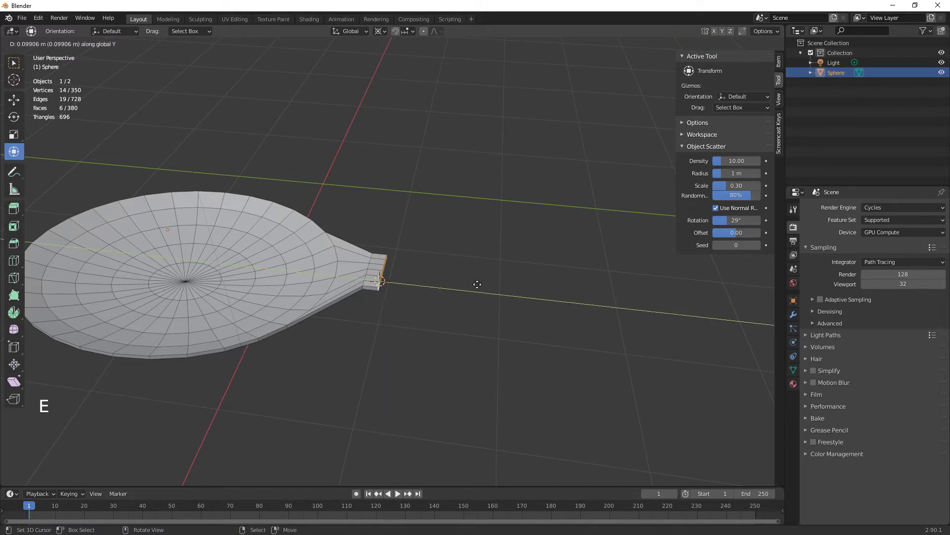
left_click(381, 234)
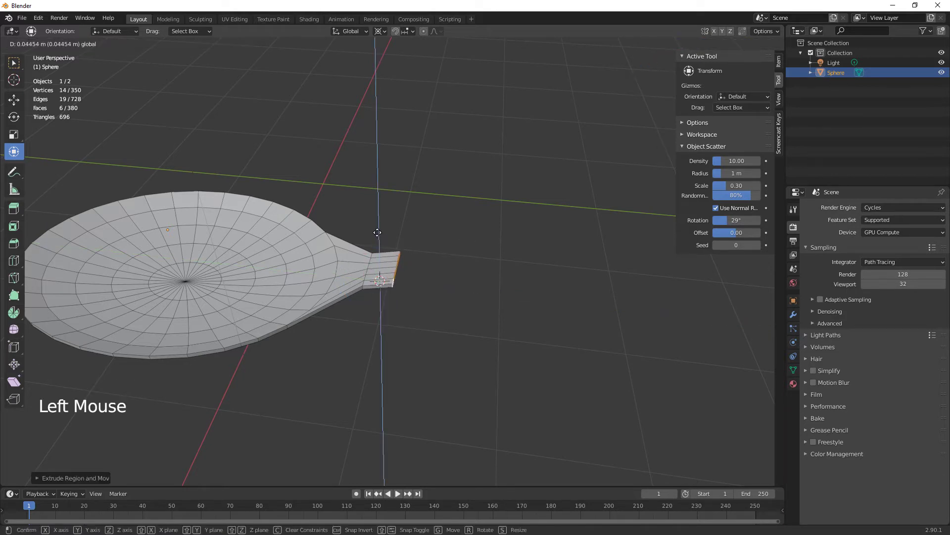
middle_click(462, 325)
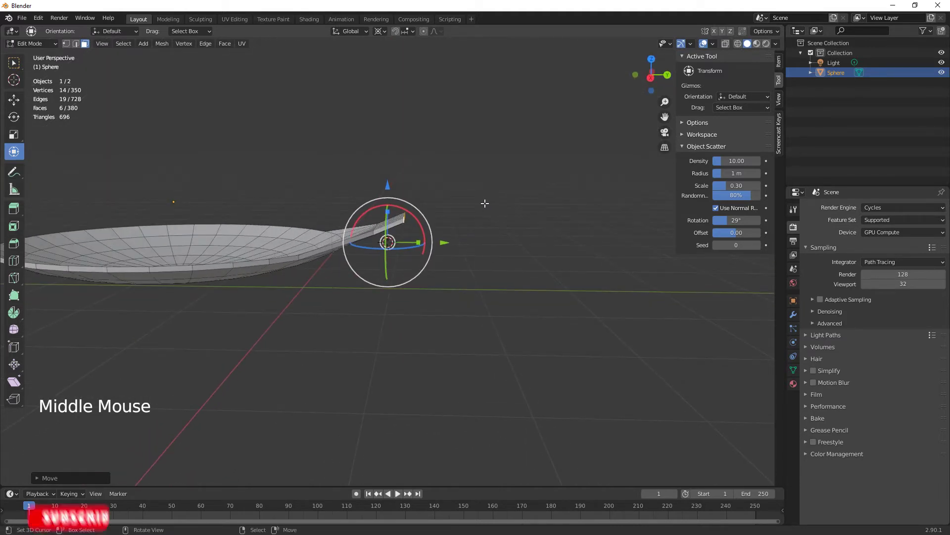
key("e")
left_click(392, 180)
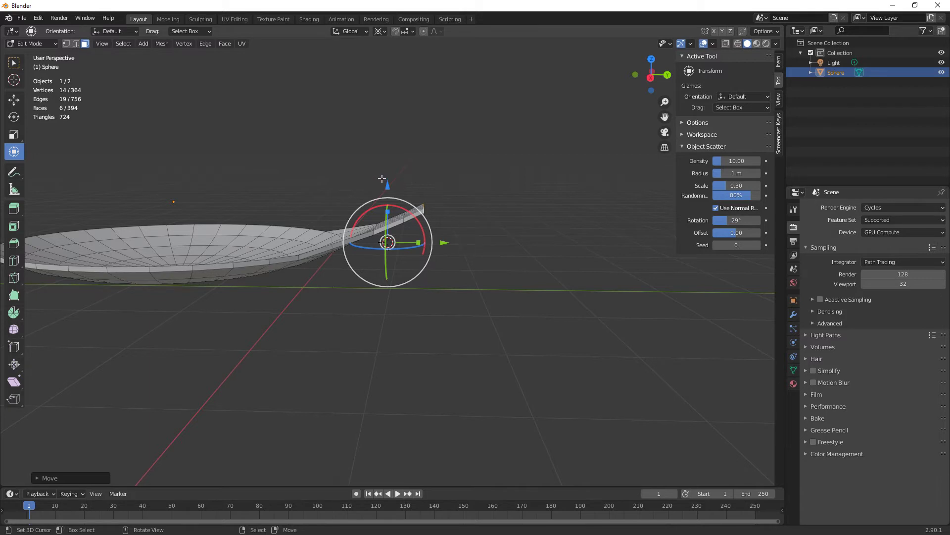
left_click(389, 182)
middle_click(466, 224)
Extrude two more sections, lifting and rotating the tip so the handle curves away.
key("e")
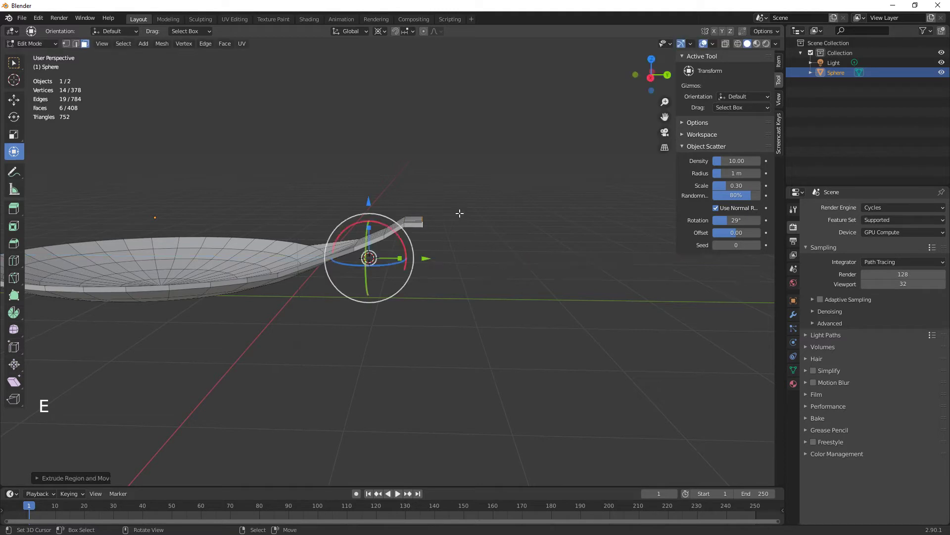
left_click(373, 196)
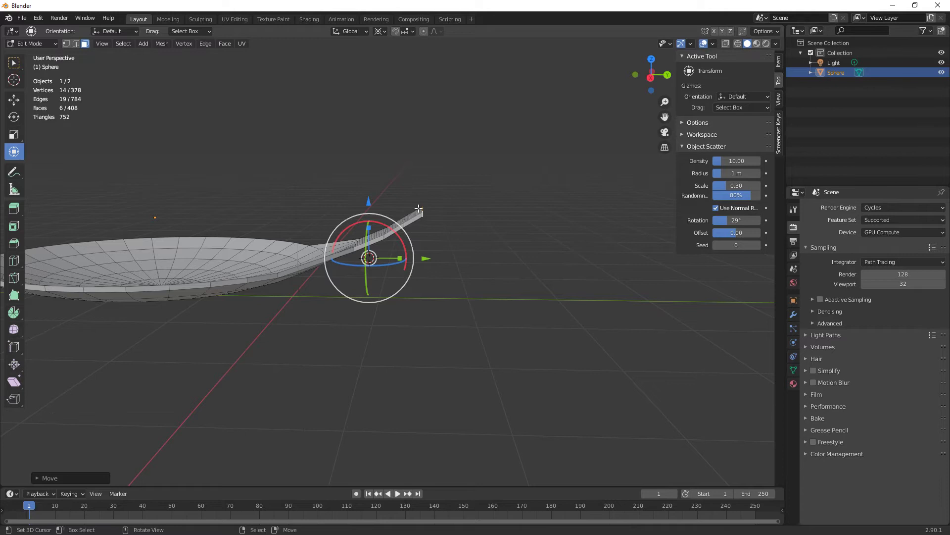
left_click(376, 197)
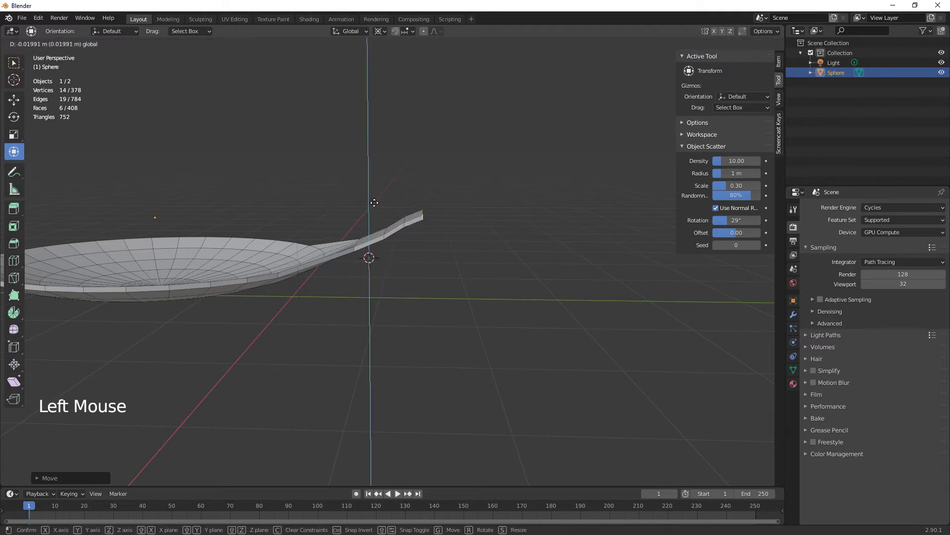
middle_click(460, 256)
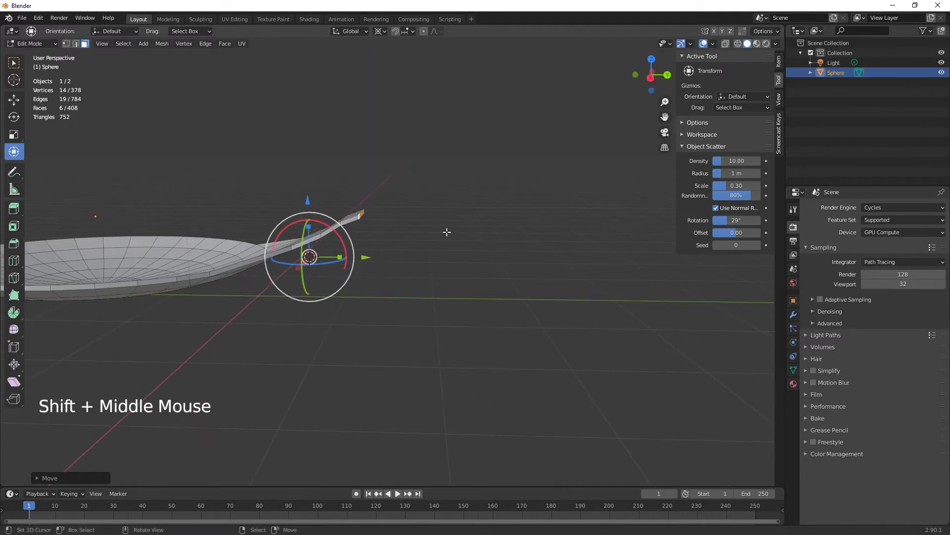
key("e")
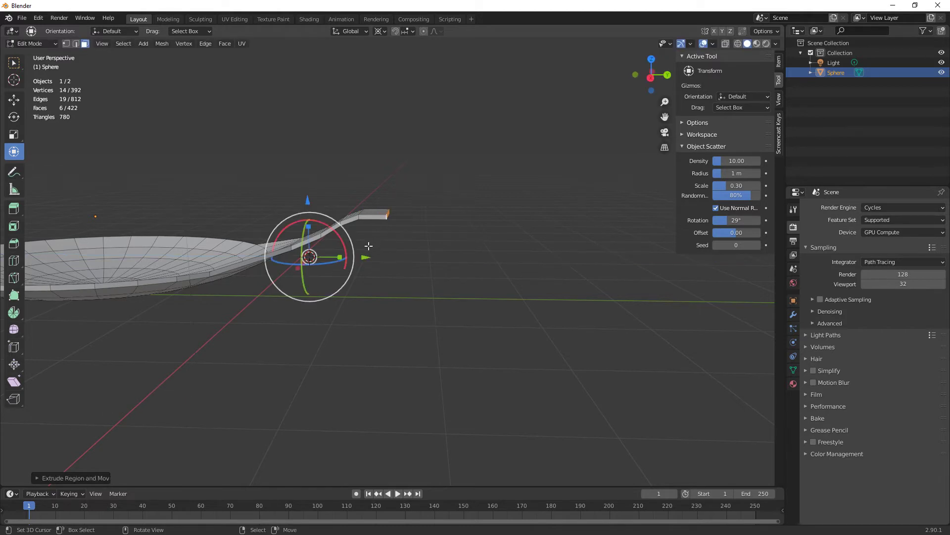
left_click(339, 235)
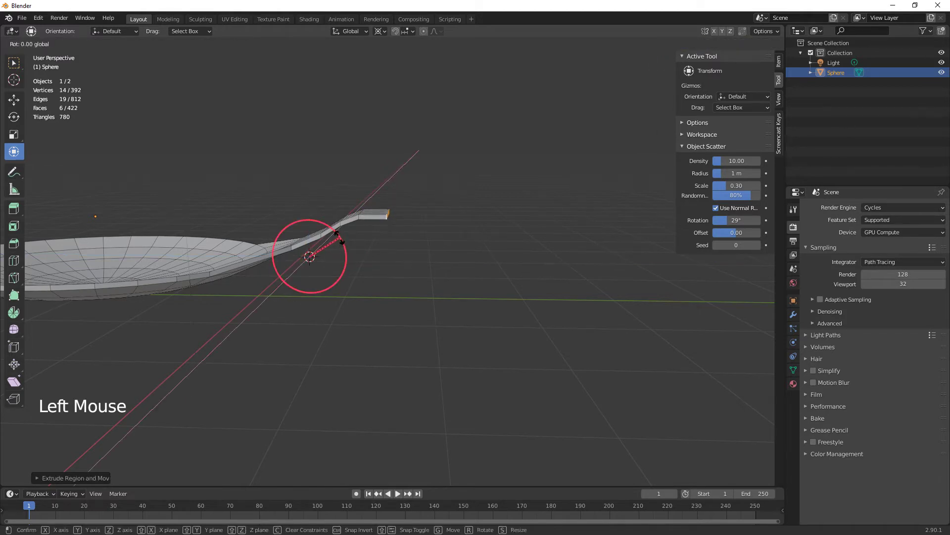
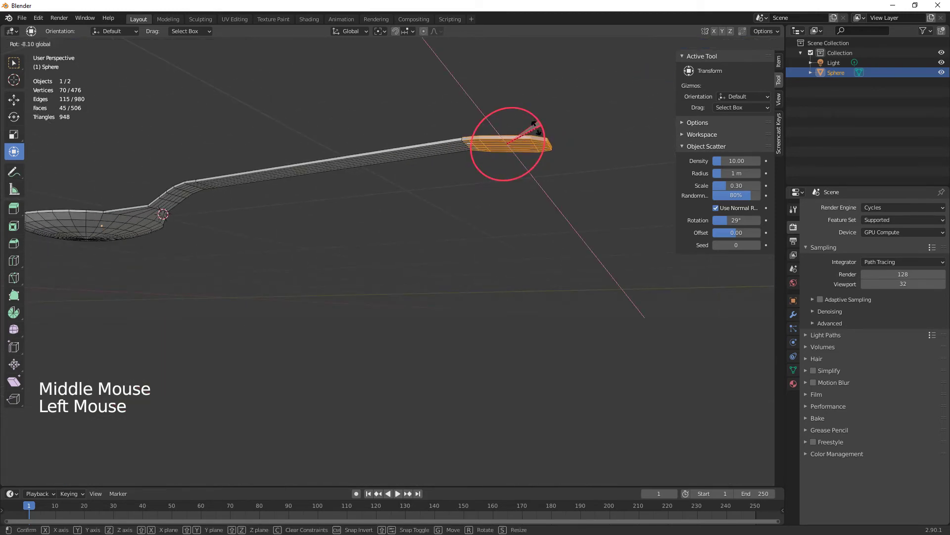
In Object Mode add a Subdivision Surface modifier to smooth the spoon.
middle_click(423, 210)
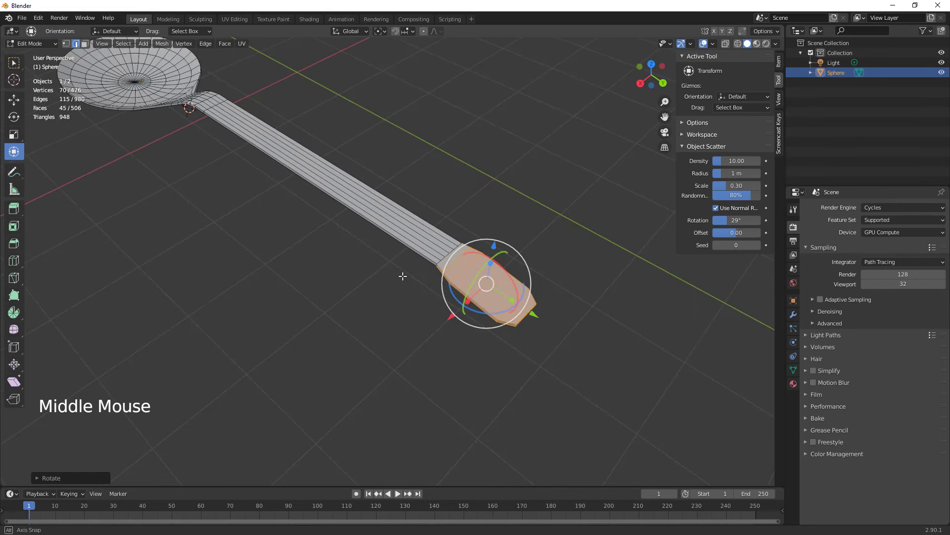
key("Tab")
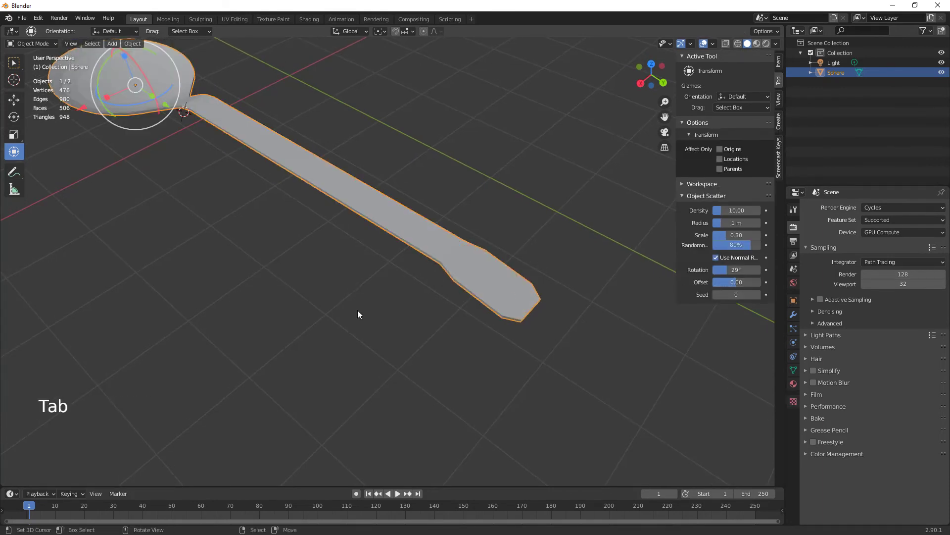
left_click(797, 317)
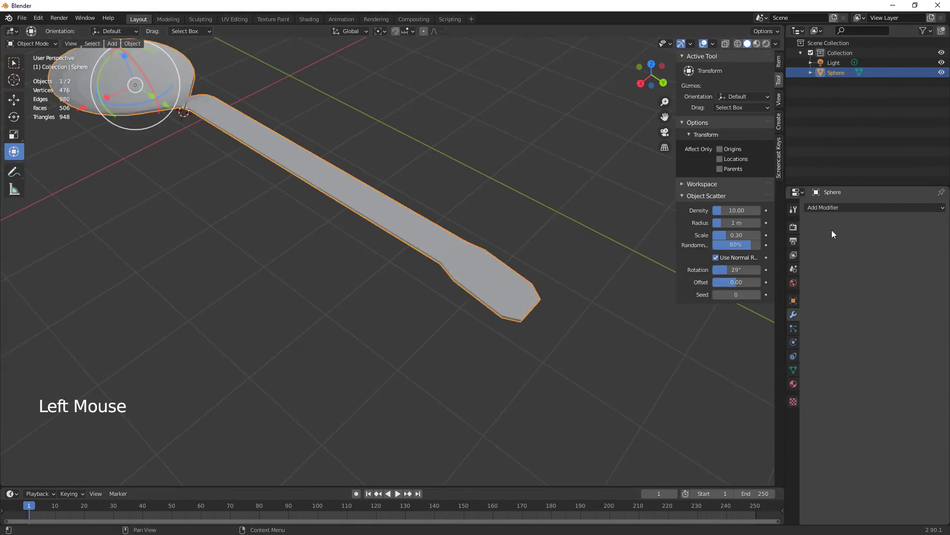
left_click(839, 211)
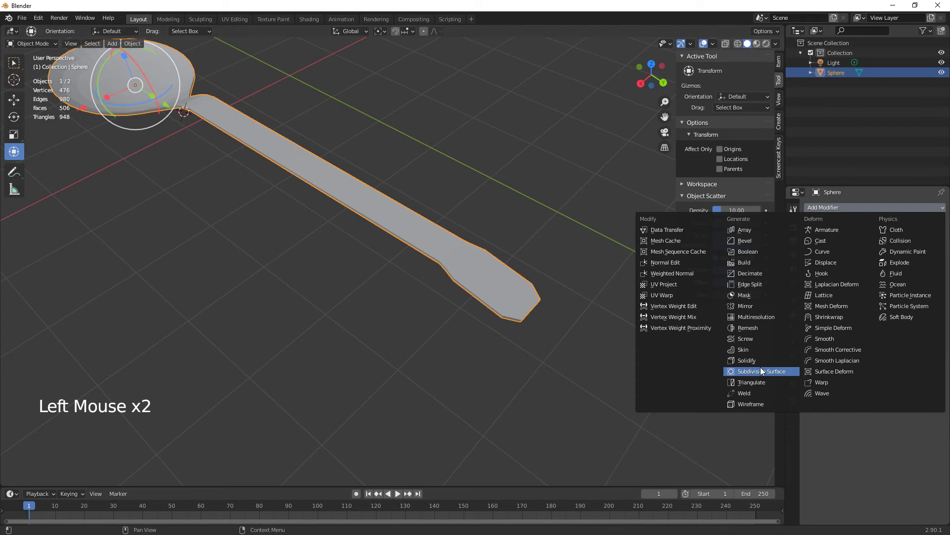
middle_click(370, 343)
middle_click(363, 334)
middle_click(349, 355)
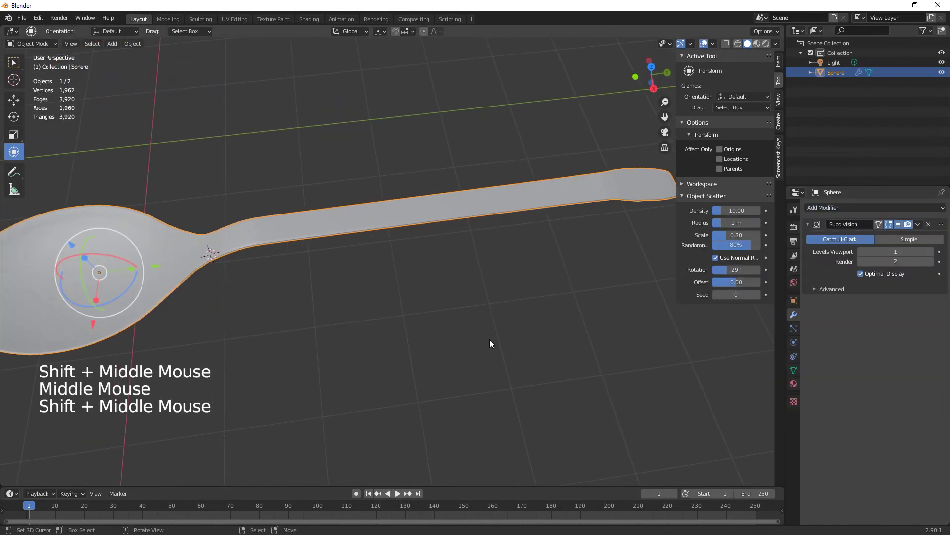
key("w")
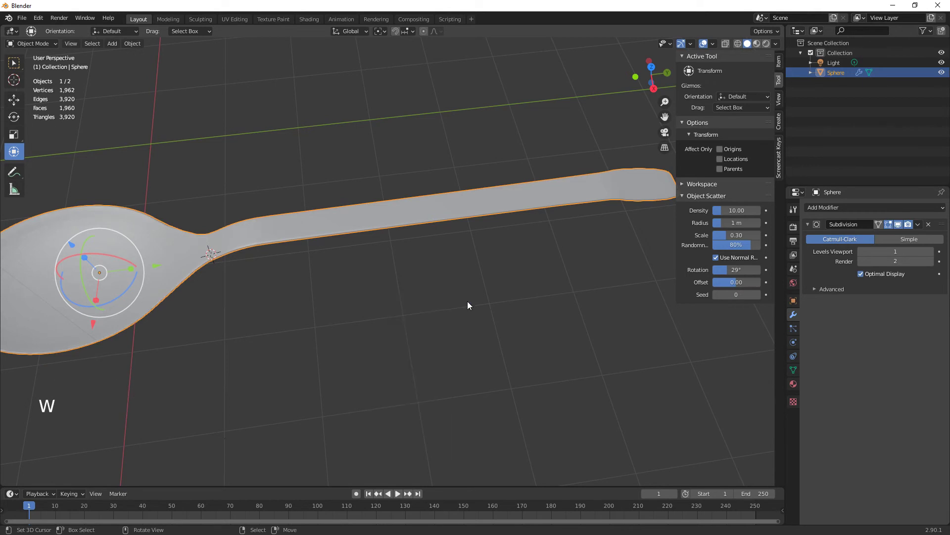
Set the material Metallic to 1.0, lower Roughness and switch the viewport to Rendered.
left_click(792, 387)
left_click(873, 241)
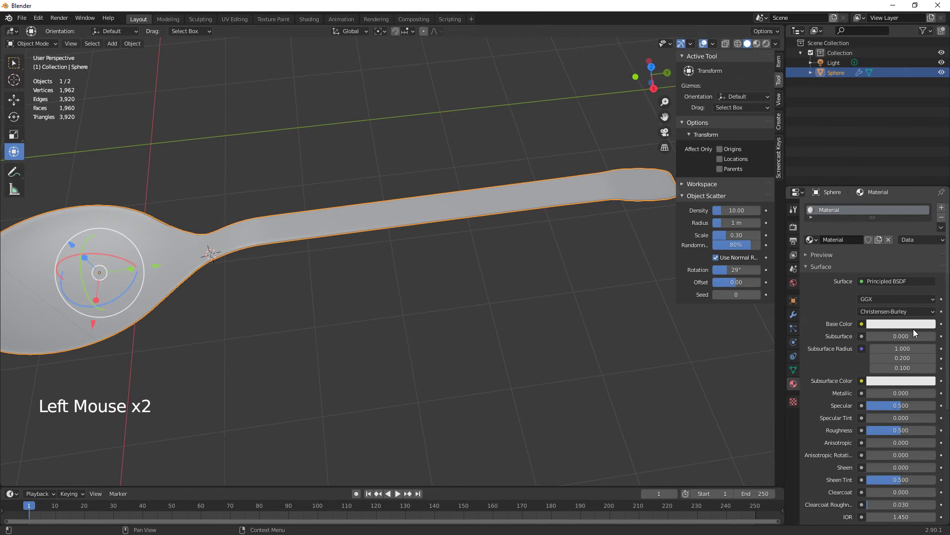
left_click(875, 396)
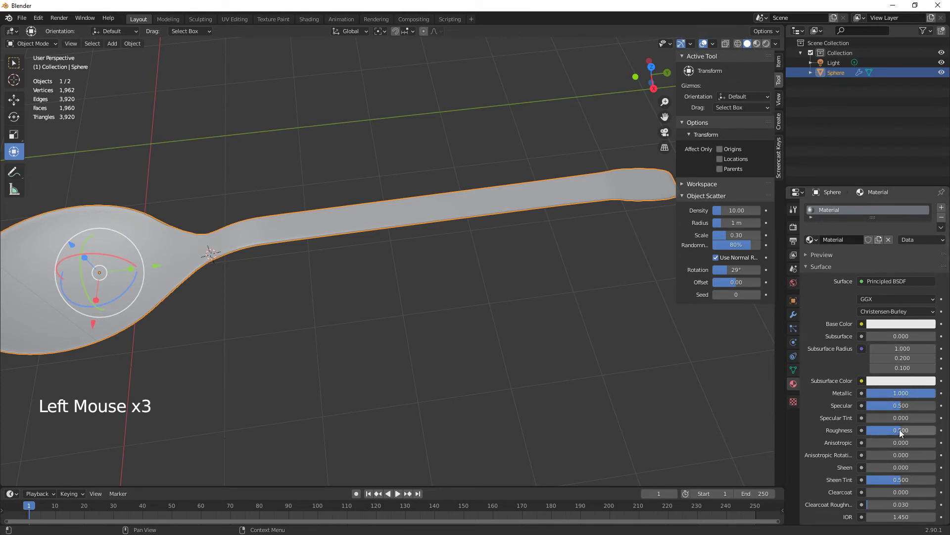
left_click(903, 432)
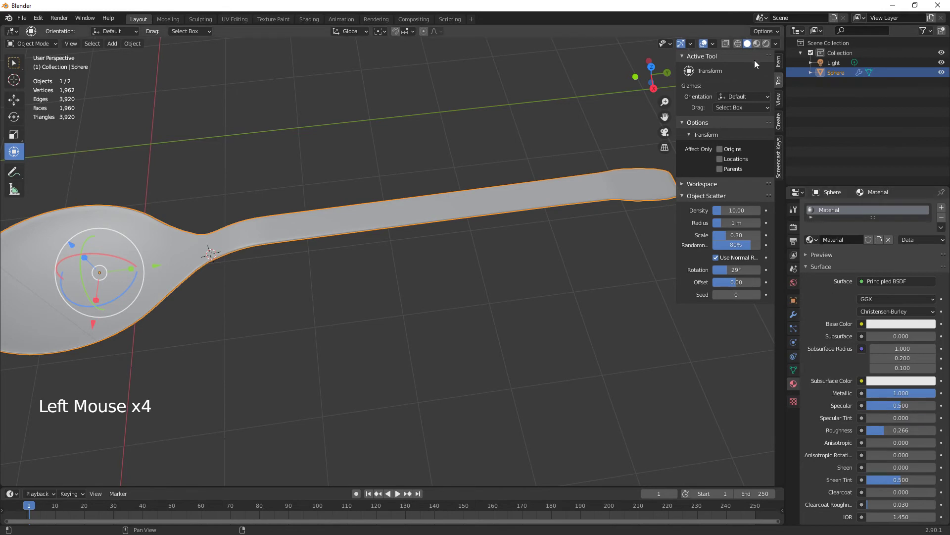
left_click(763, 57)
Inspect the rendered spoon and reduce roughness to 0.188 for a shinier finish.
middle_click(545, 299)
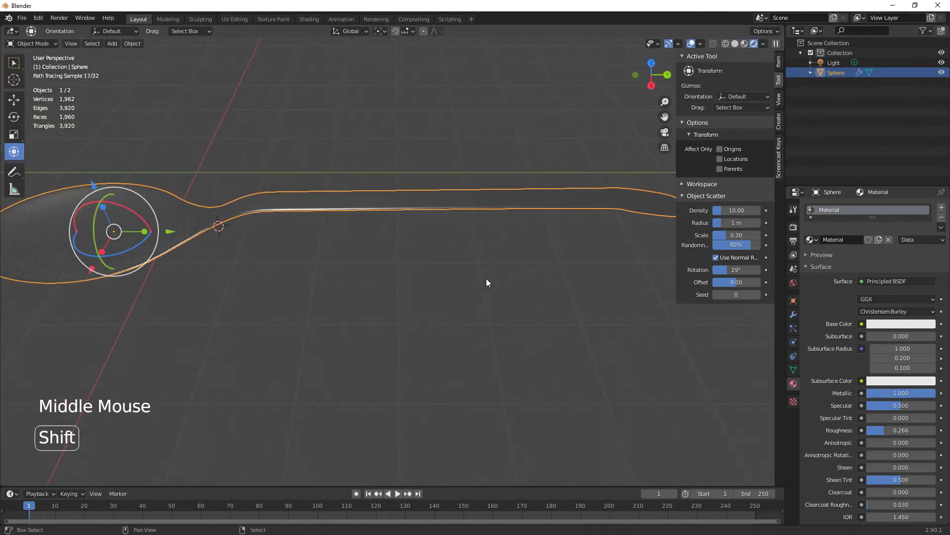
scroll("down", 3)
middle_click(398, 300)
middle_click(391, 327)
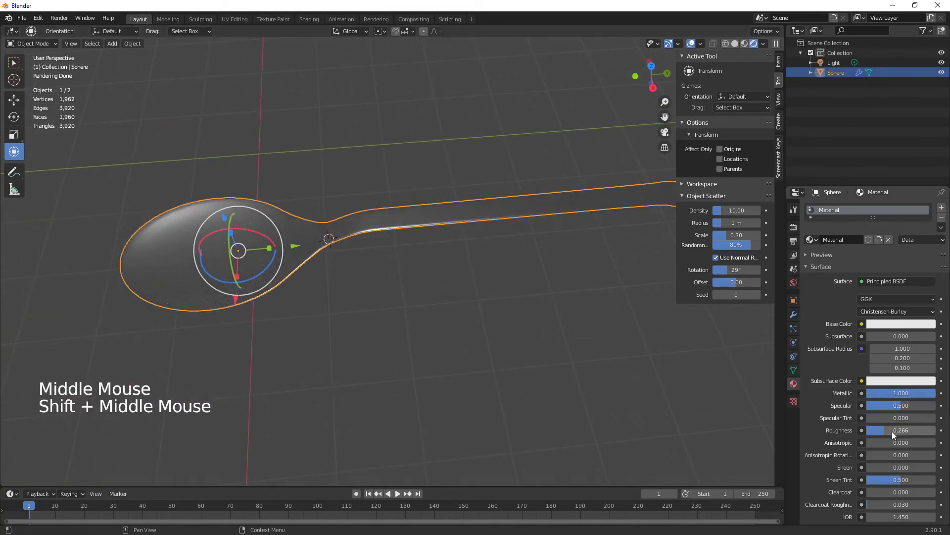
left_click(889, 433)
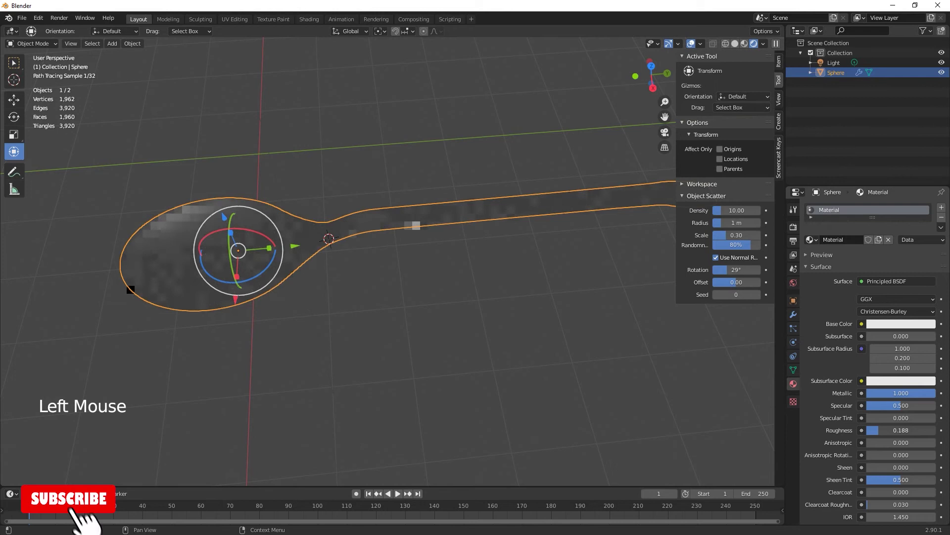
middle_click(436, 359)
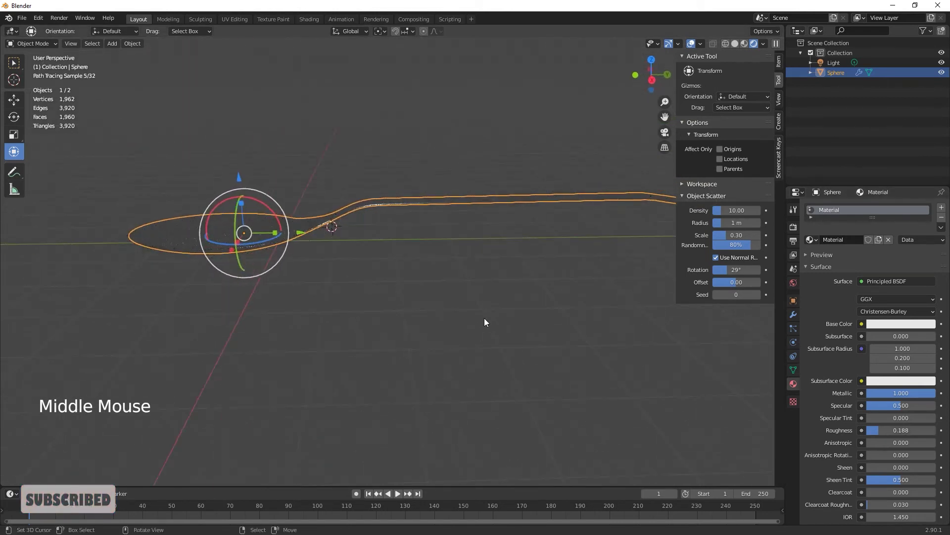
middle_click(507, 323)
Add a mesh plane and lower it vertically beneath the spoon.
key("shift+a")
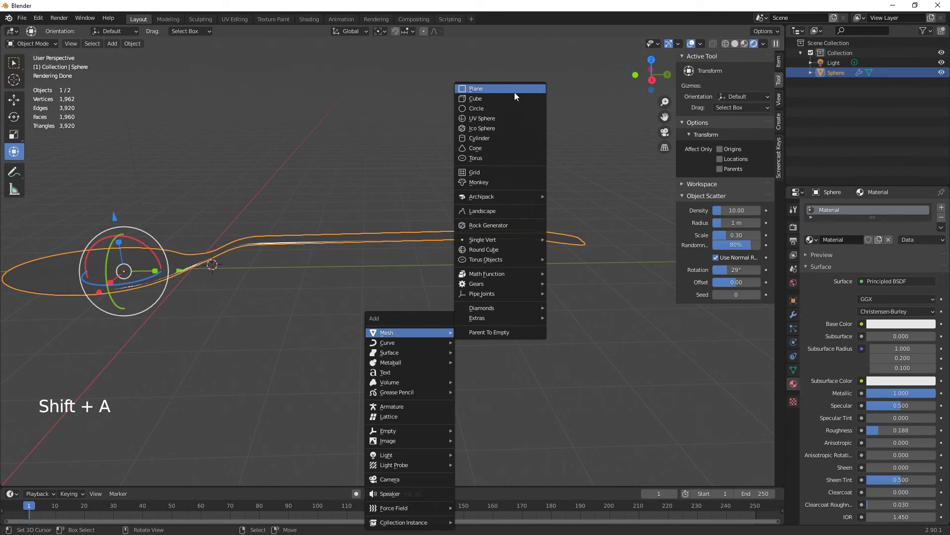
middle_click(357, 294)
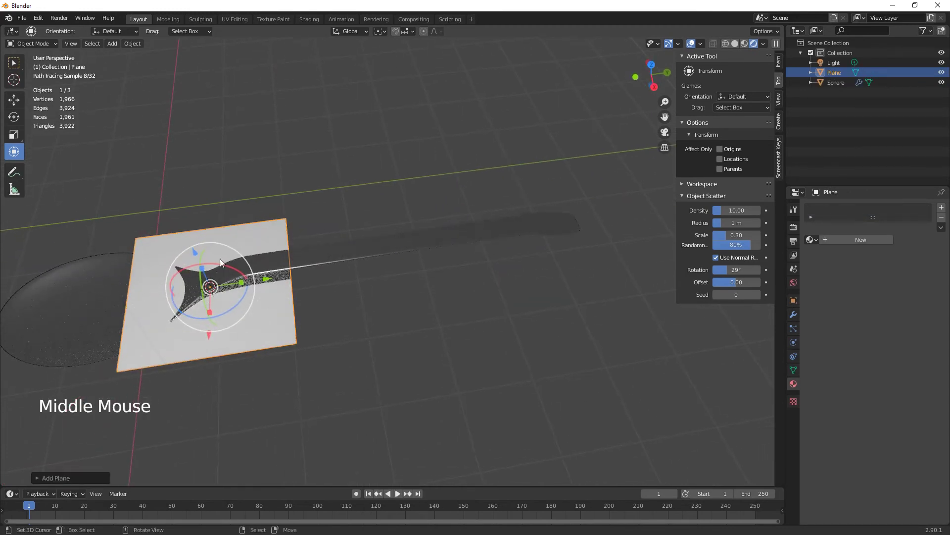
left_click(197, 251)
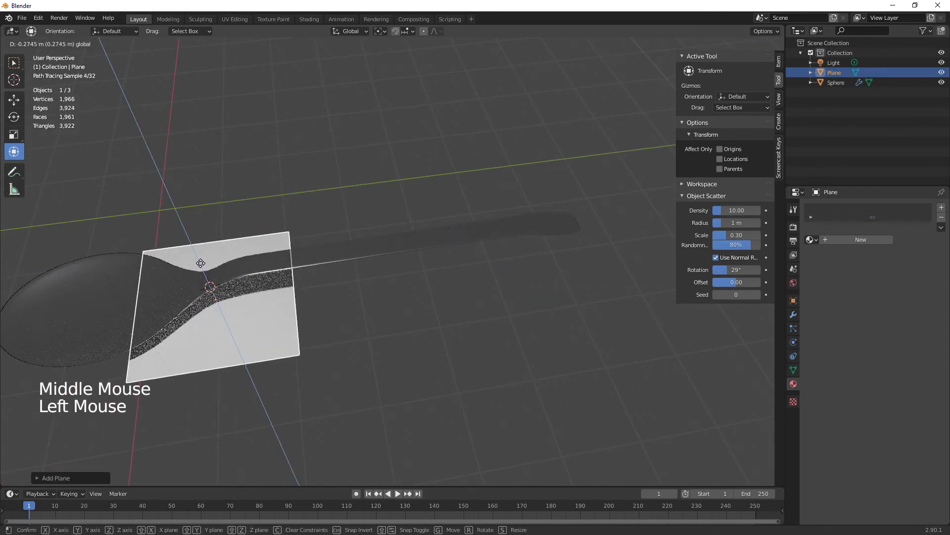
middle_click(312, 316)
Scale the plane up into a large floor and view it level from the side.
key("s")
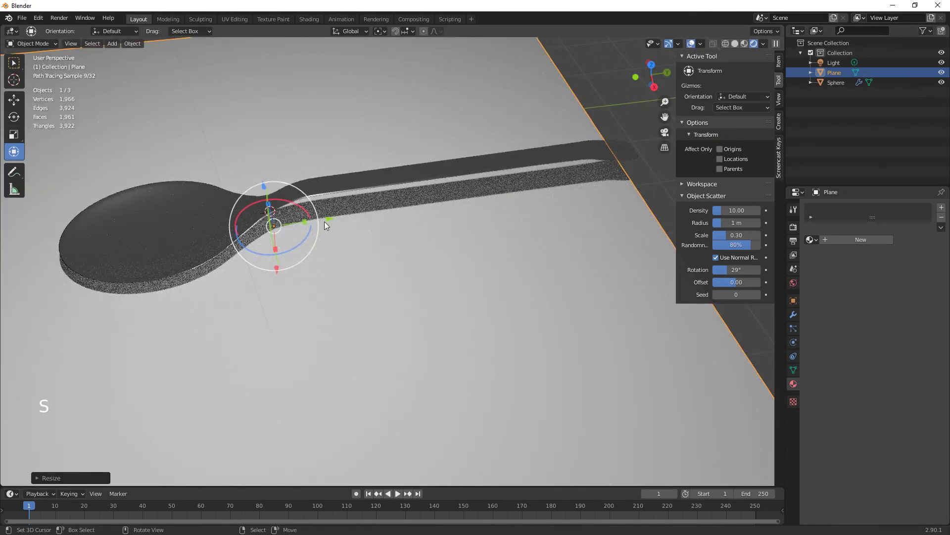
left_click(333, 219)
middle_click(374, 379)
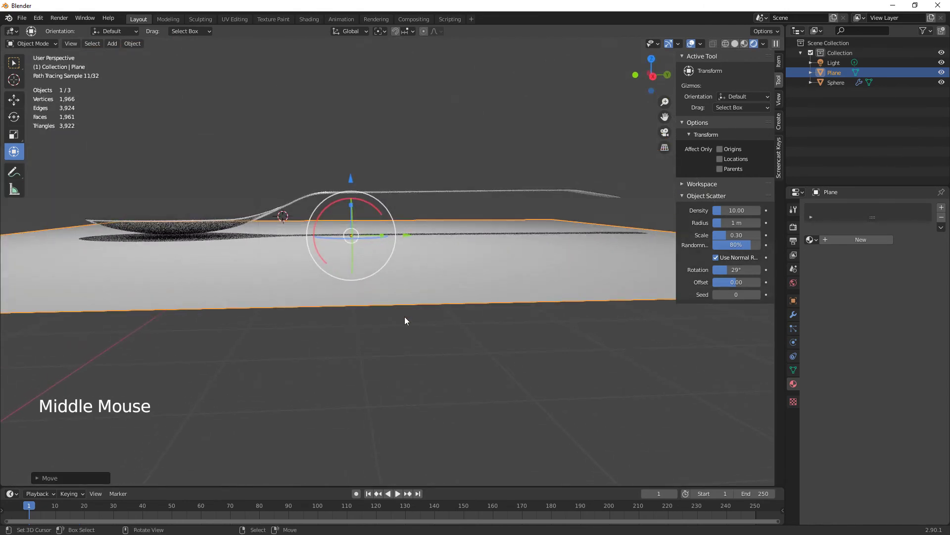
middle_click(397, 315)
Settle the floor position, undoing and cancelling an unwanted rotation.
left_click(385, 210)
key("ctrl+z")
right_click(246, 213)
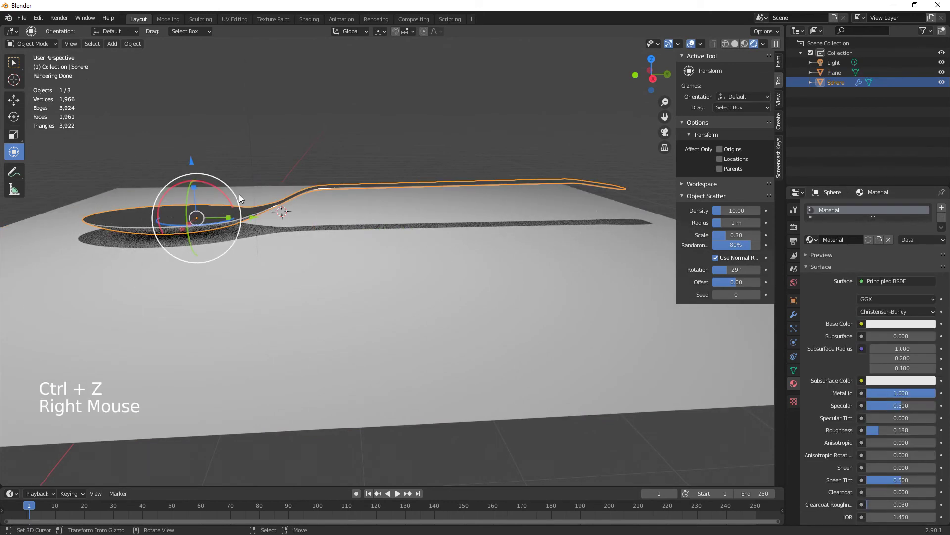
left_click(232, 203)
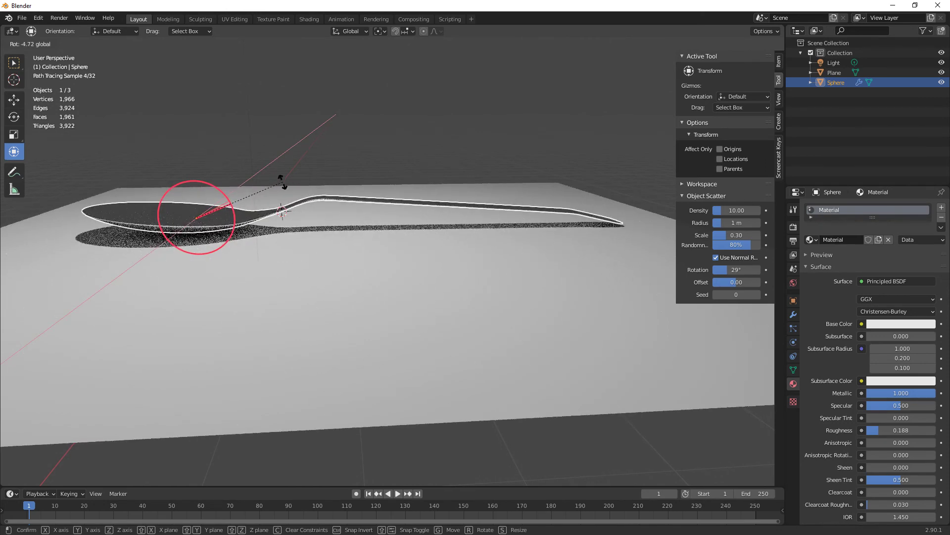
Tilt the spoon slightly on one axis and adjust its height so it rests on the floor.
middle_click(270, 277)
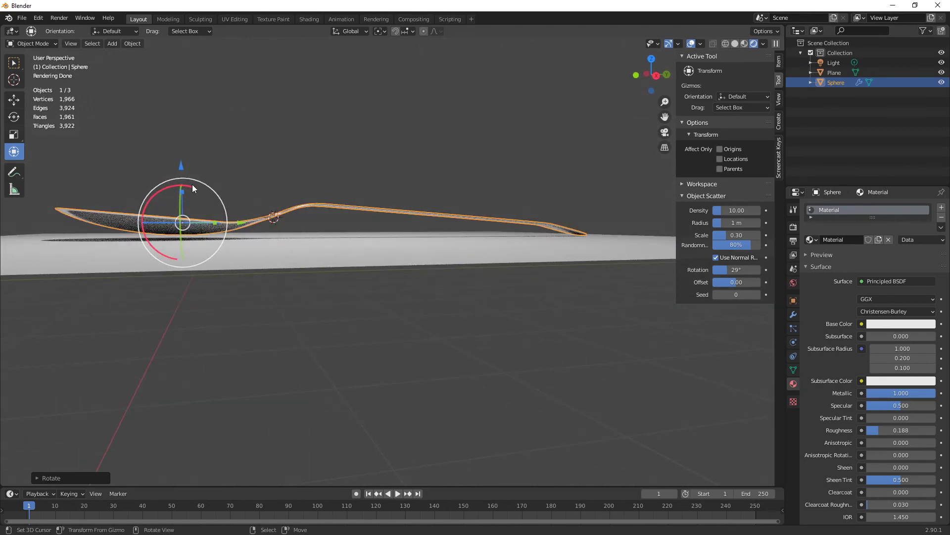
left_click(194, 187)
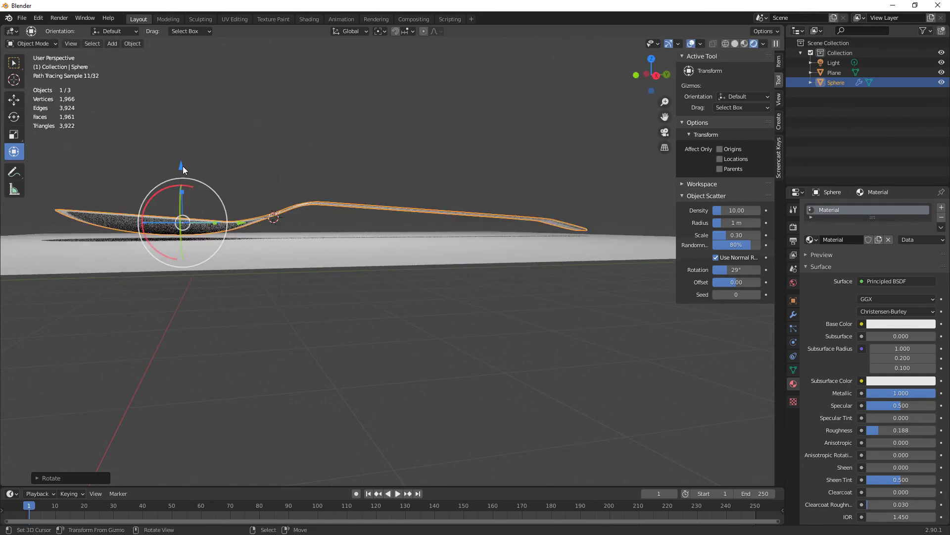
left_click(186, 162)
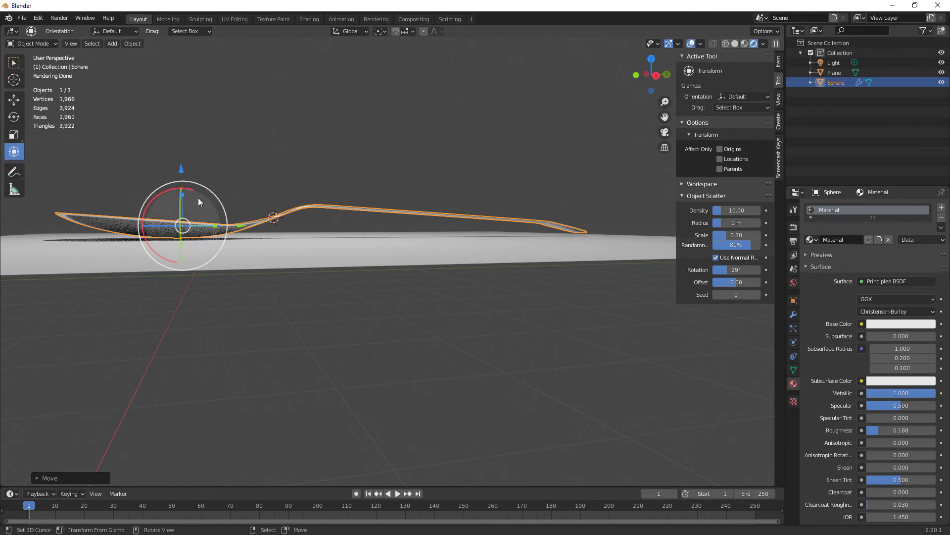
left_click(195, 191)
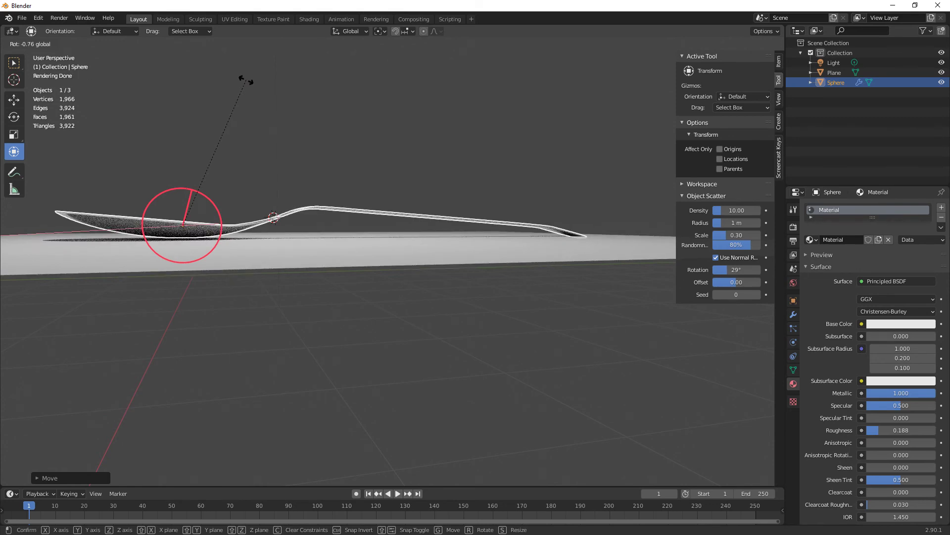
middle_click(338, 299)
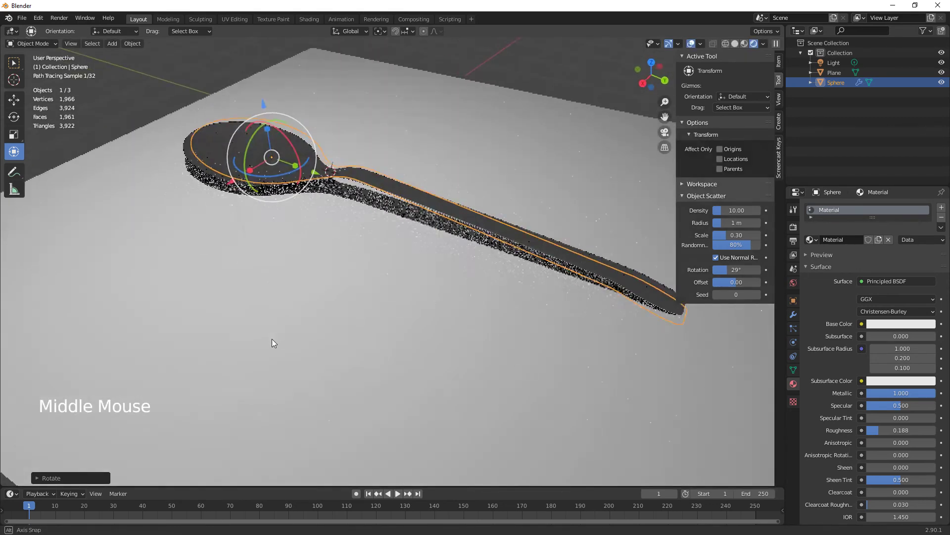
Show the scene's Cycles render settings and browse the Performance panel.
scroll("down", 3)
middle_click(337, 298)
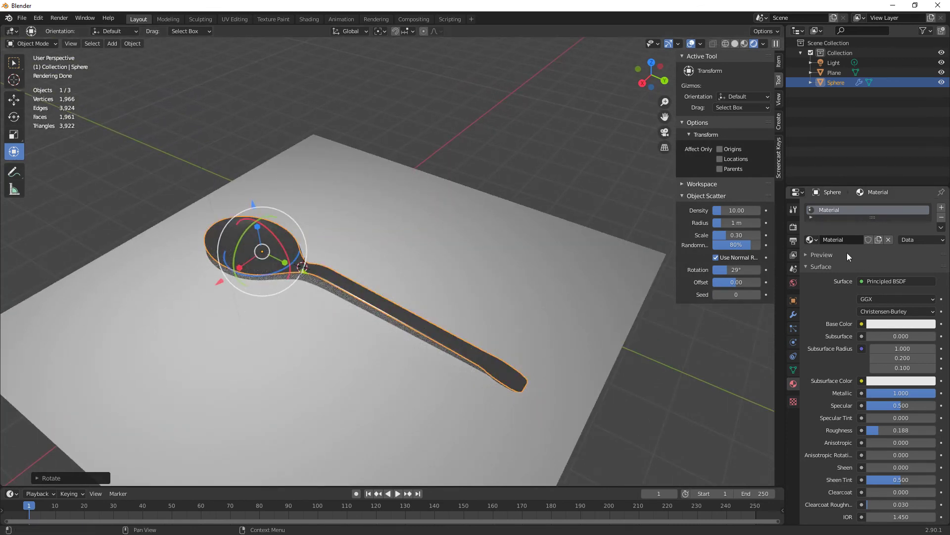
left_click(798, 230)
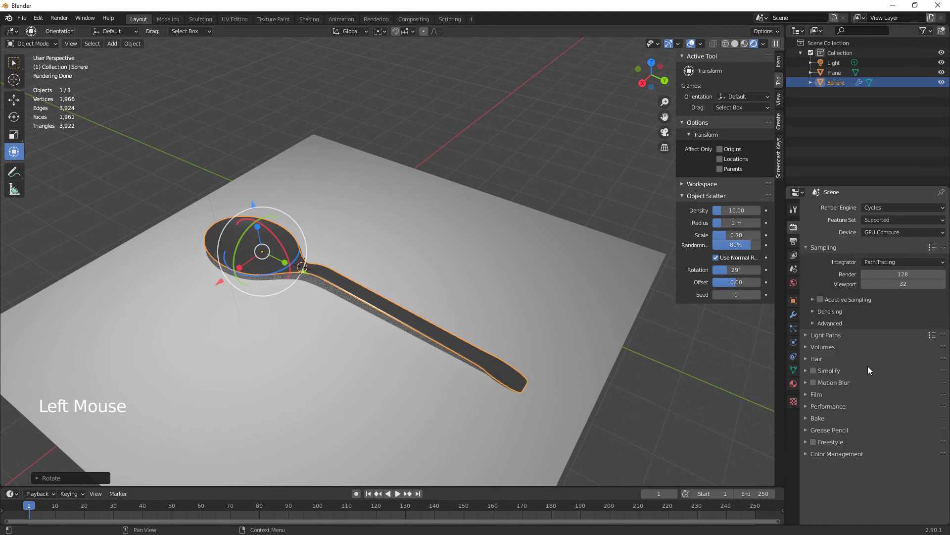
left_click(811, 409)
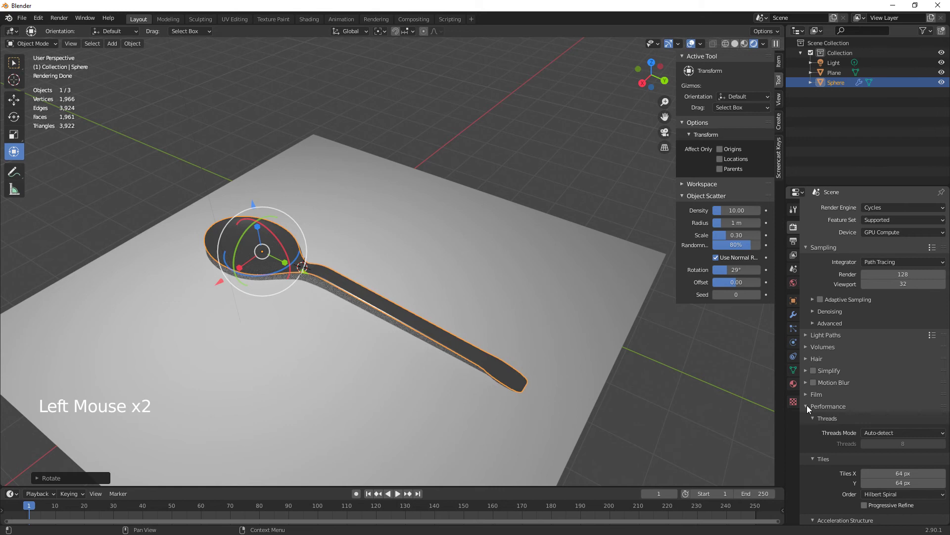
left_click(810, 407)
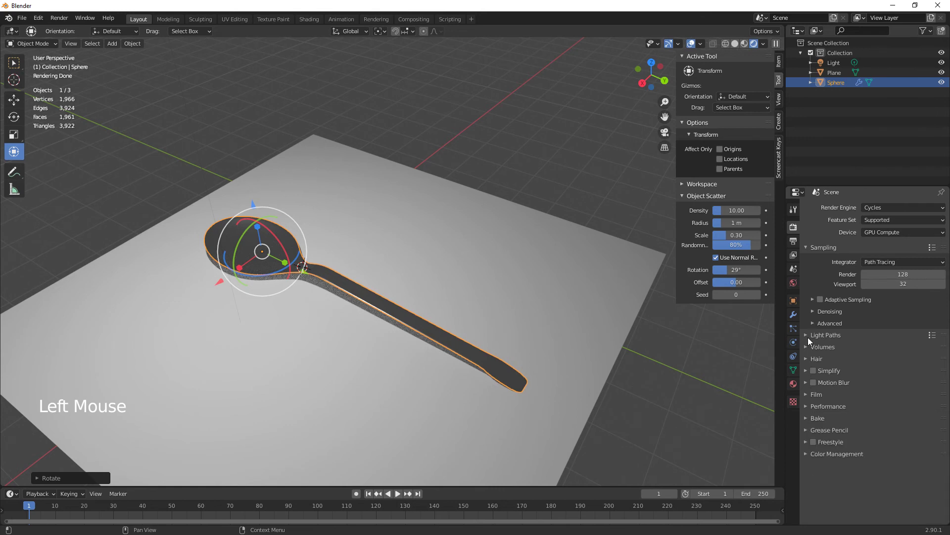
left_click(809, 338)
left_click(809, 337)
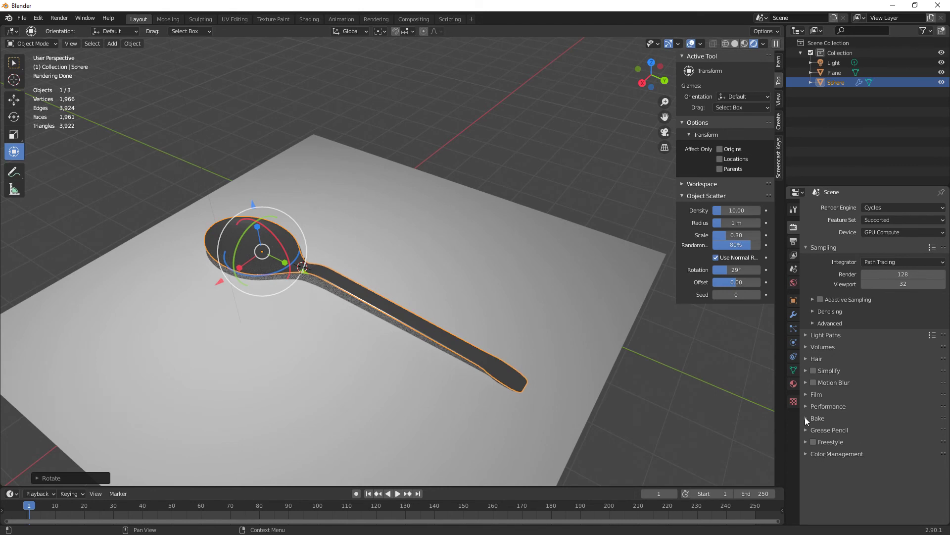
left_click(808, 407)
scroll("down", 3)
scroll("down", 3)
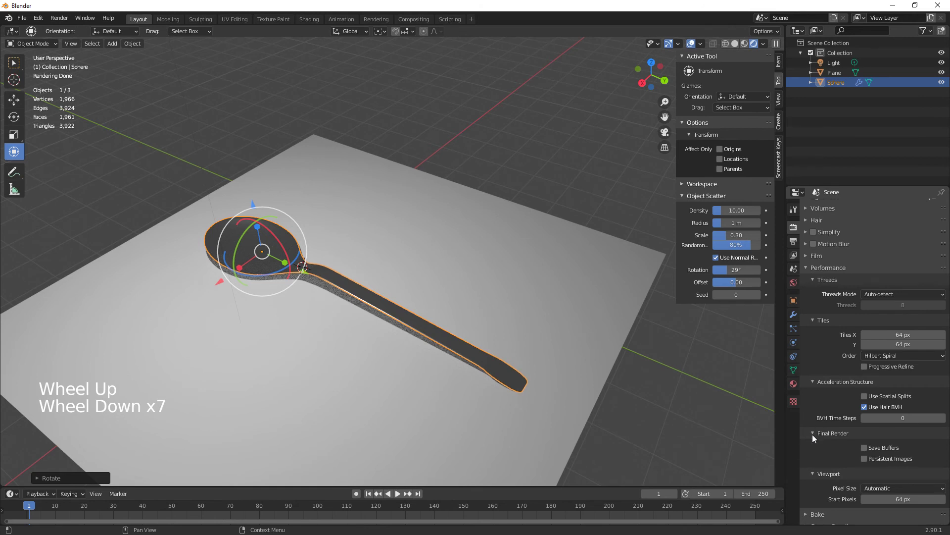
scroll("up", 3)
scroll("down", 3)
scroll("down", 3)
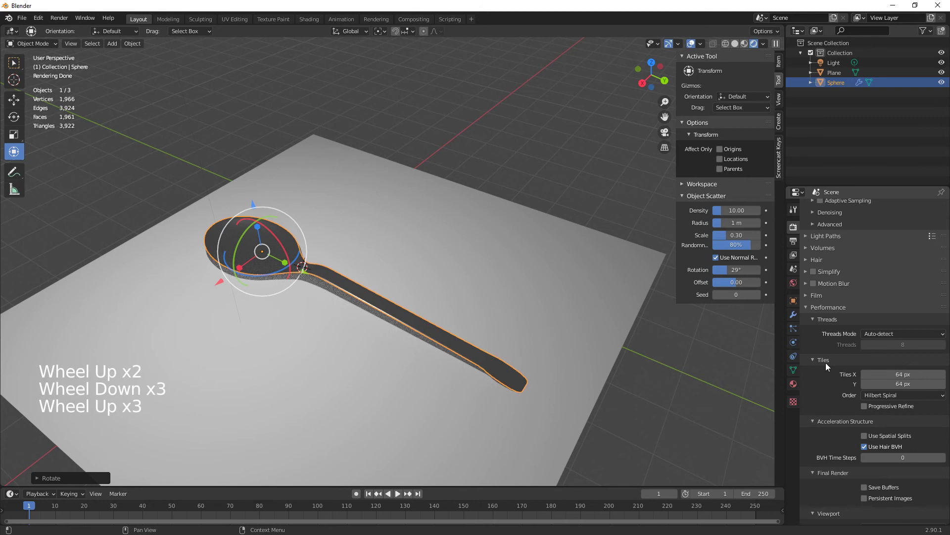
Browse the Film, Hair and Light Paths panels, then expand Sampling > Denoising.
left_click(808, 299)
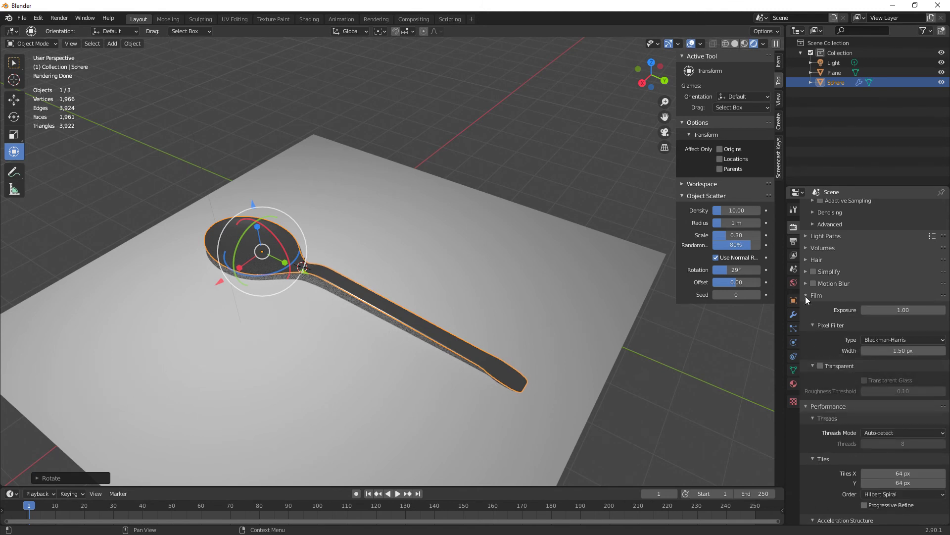
scroll("down", 3)
scroll("down", 3)
scroll("up", 3)
scroll("up", 3)
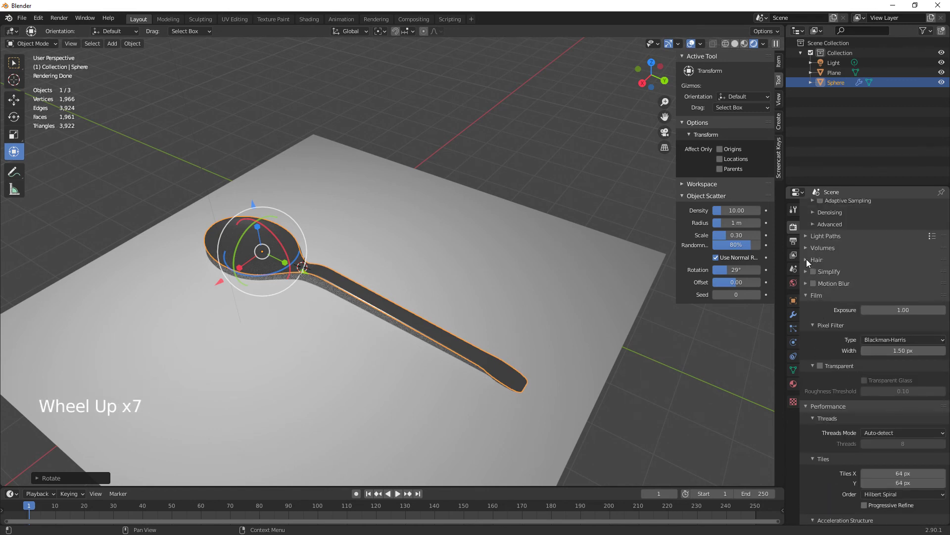
left_click(808, 262)
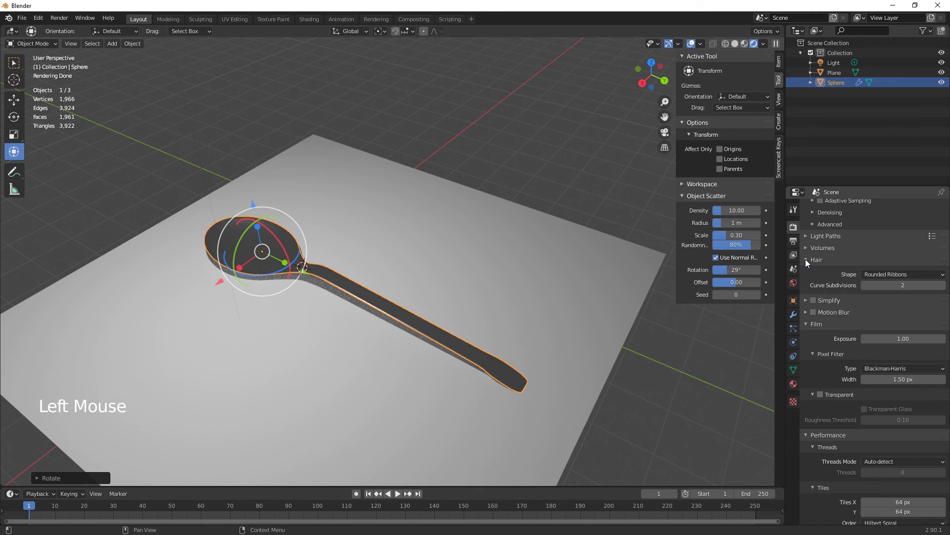
left_click(808, 262)
left_click(808, 250)
left_click(807, 250)
left_click(807, 238)
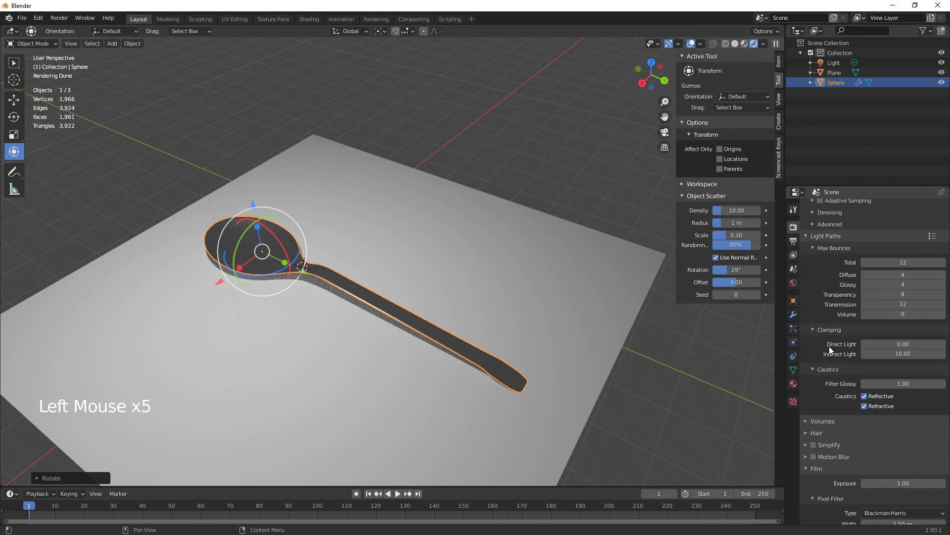
left_click(809, 239)
scroll("up", 3)
left_click(816, 272)
Enable viewport denoising and set its denoiser to OptiX.
scroll("up", 3)
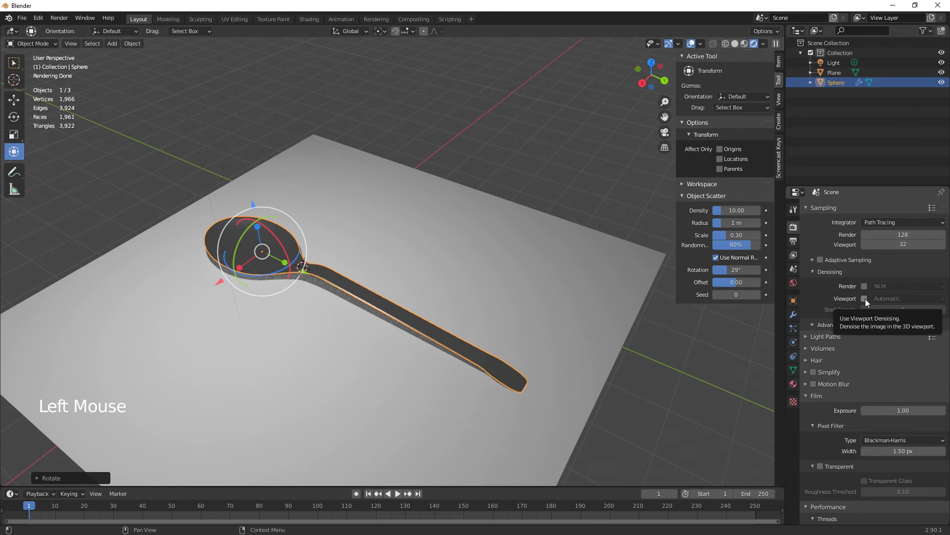
left_click(868, 301)
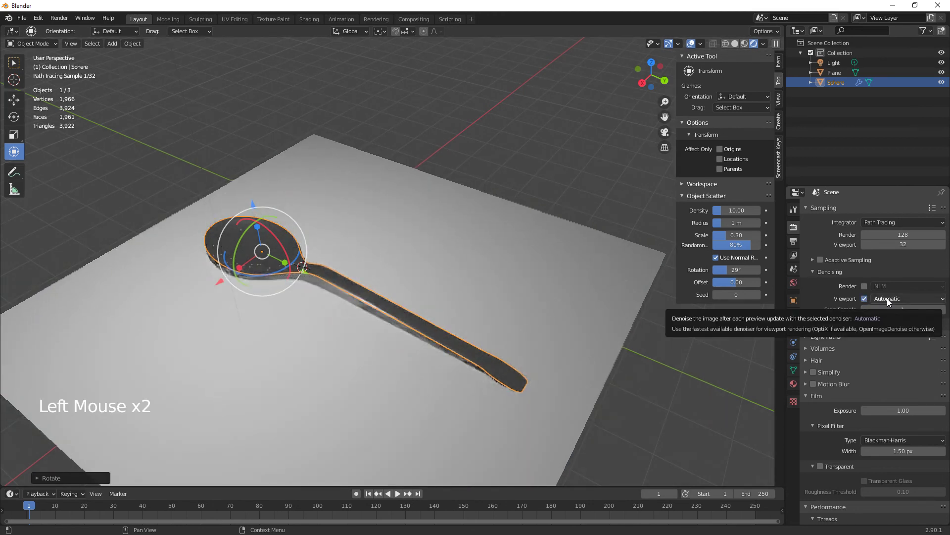
left_click(894, 300)
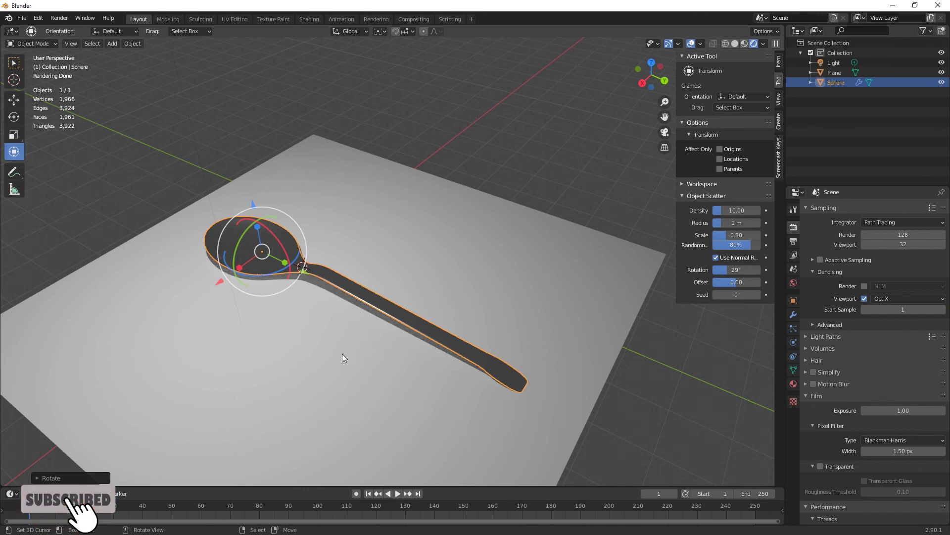
scroll("up", 3)
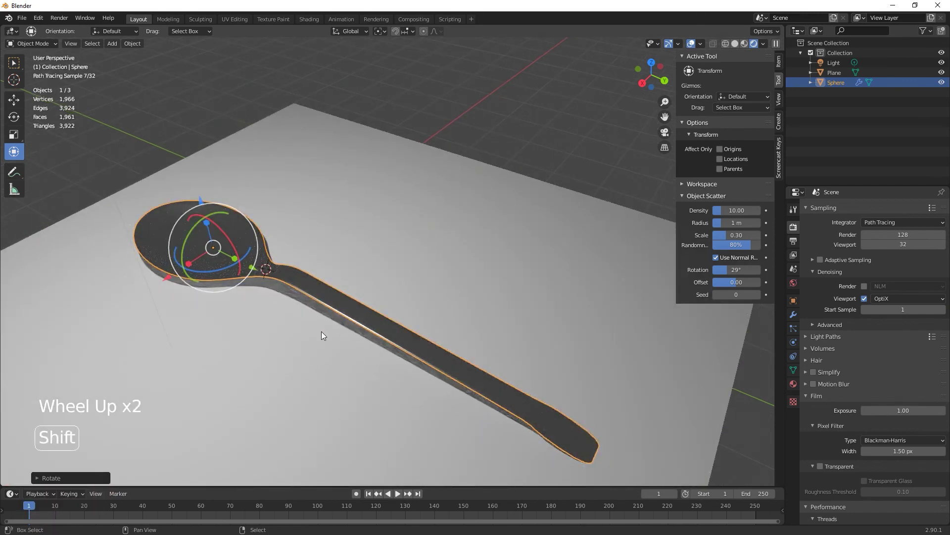
Toggle viewport denoising off and back on to compare the spoon preview.
middle_click(325, 334)
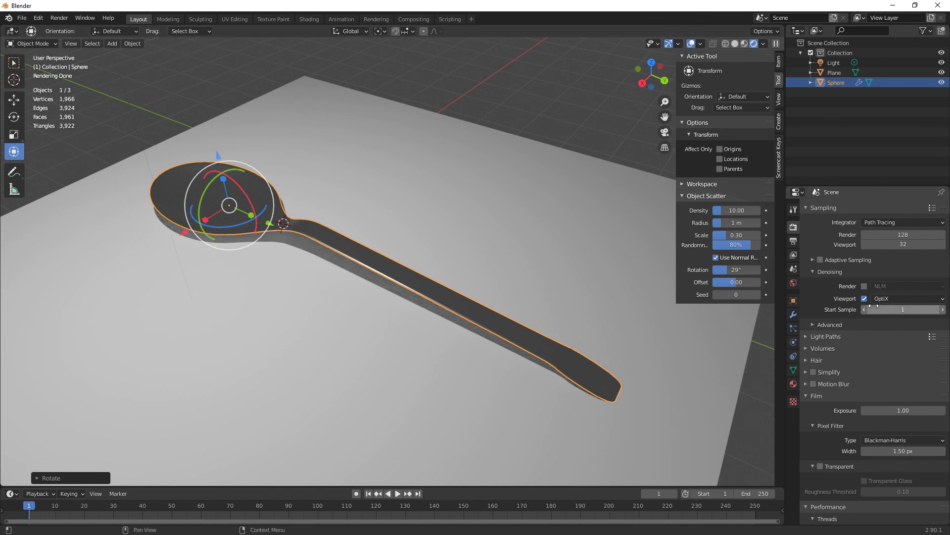
left_click(869, 299)
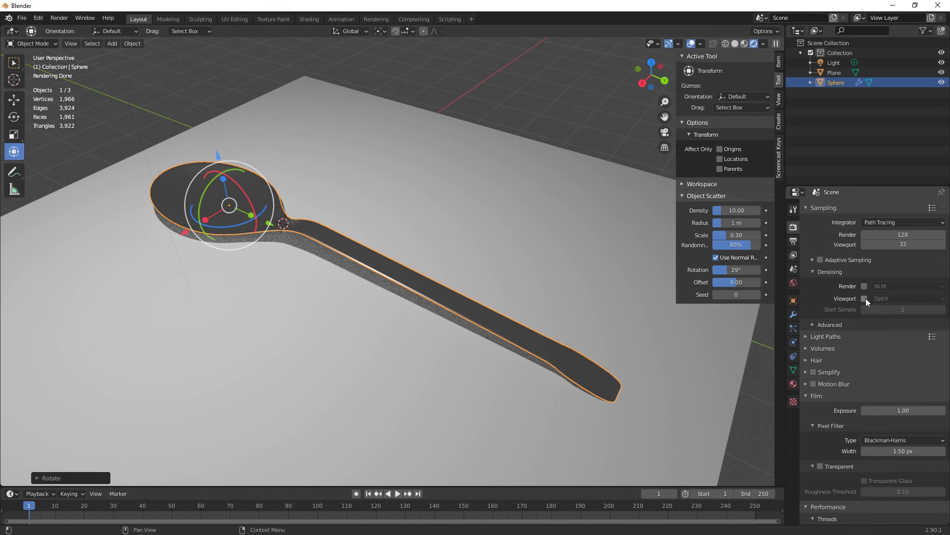
left_click(869, 301)
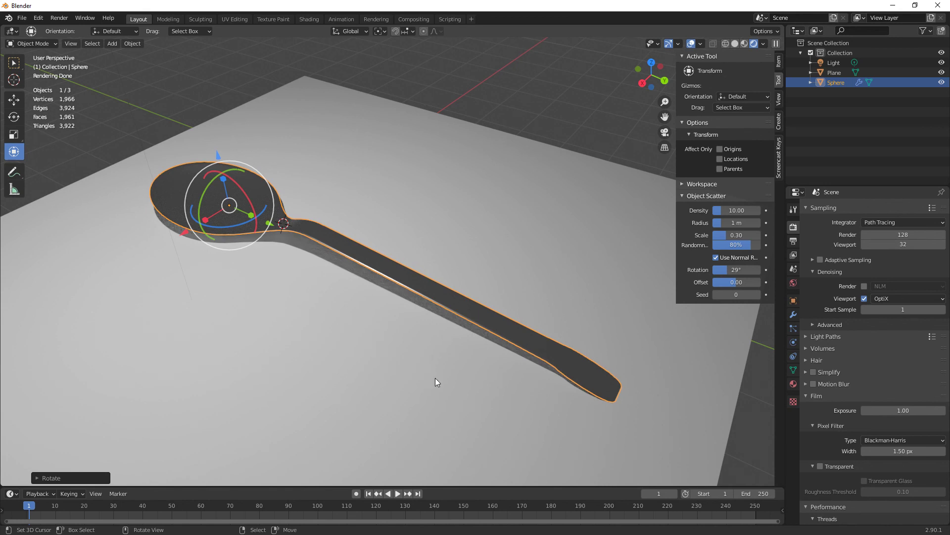
middle_click(385, 378)
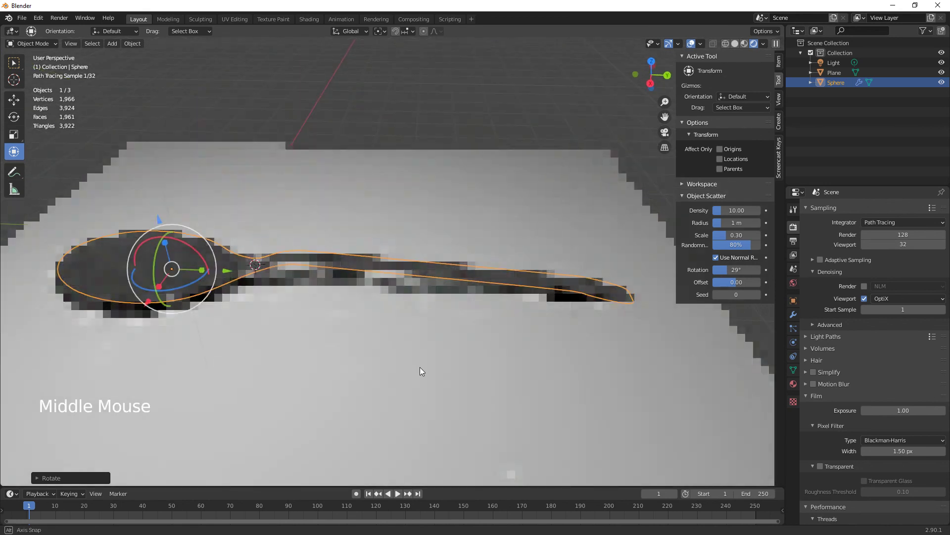
middle_click(351, 386)
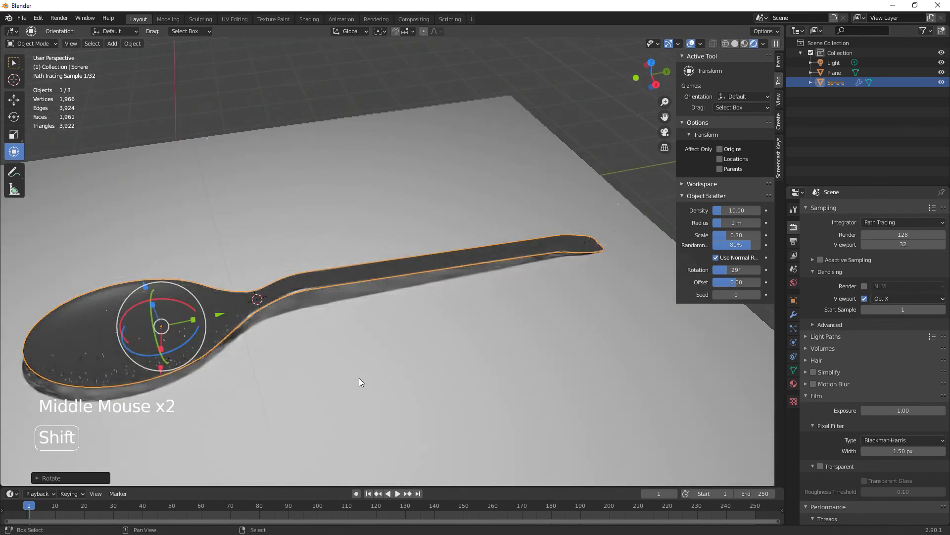